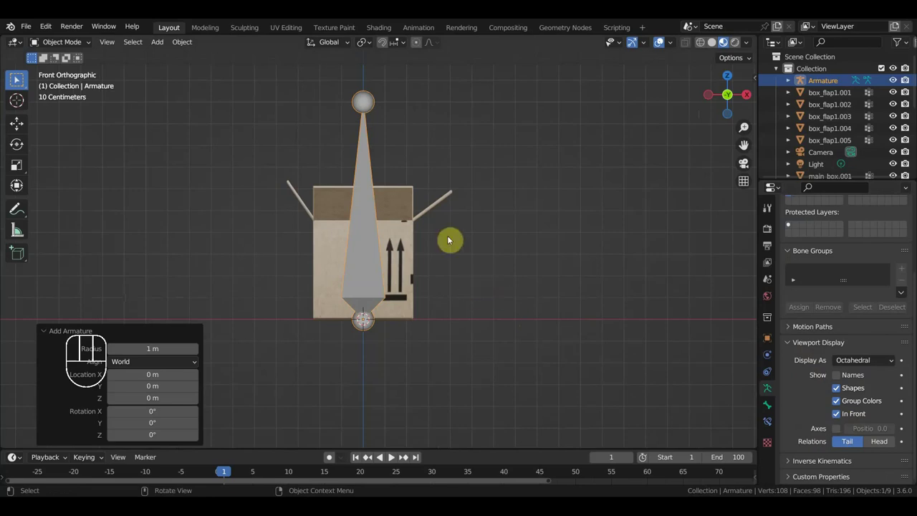
Step: In front view, edit the armature and move the bone's tip down so it lies along the box base
key(KP_3)
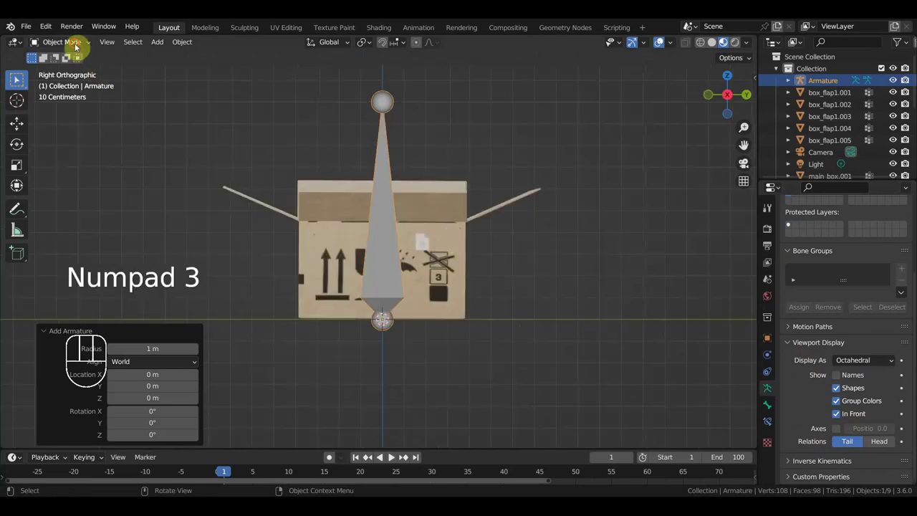
drag(78, 48, 263, 132)
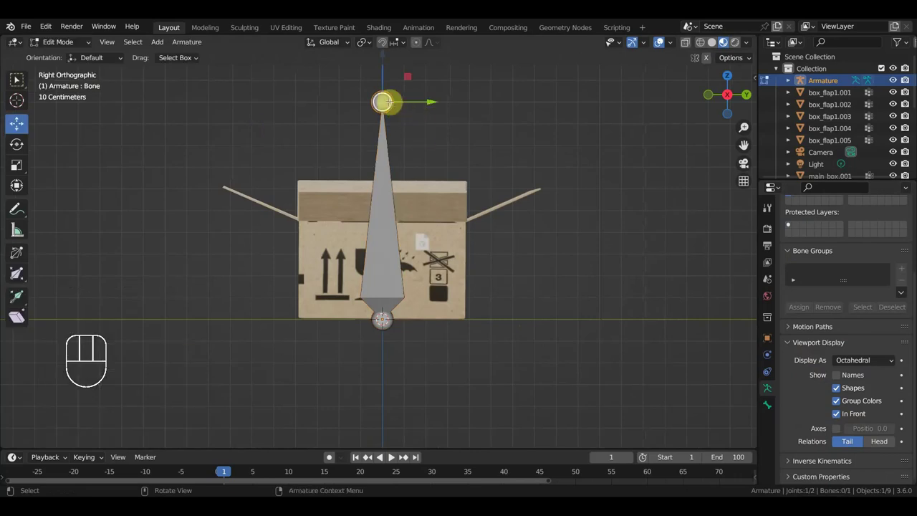
key(g)
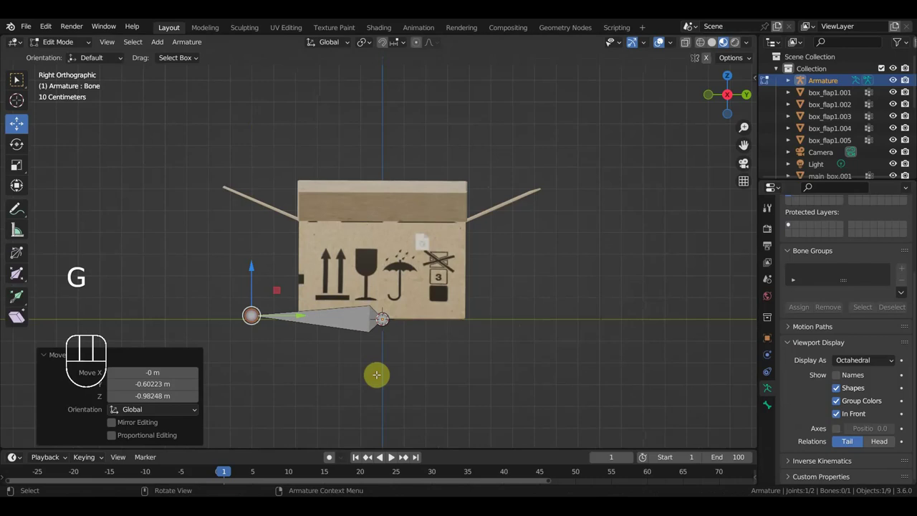
click(383, 312)
key(g)
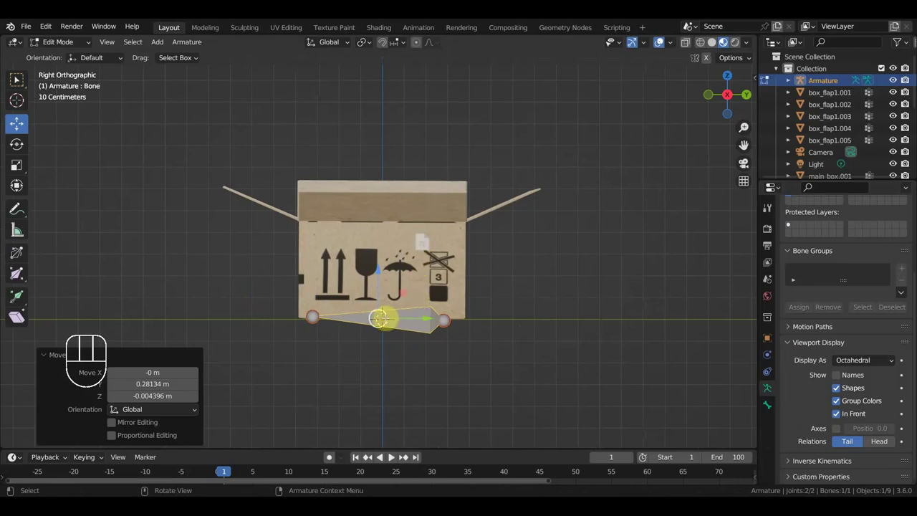
Step: In side view, place a new bone at the flap hinge and scale it down to hinge size
key(KP_1)
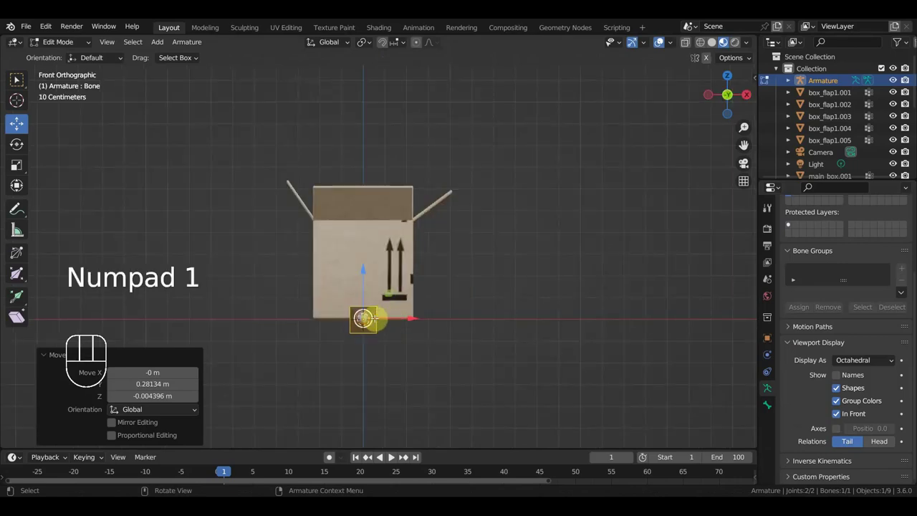
key(KP_3)
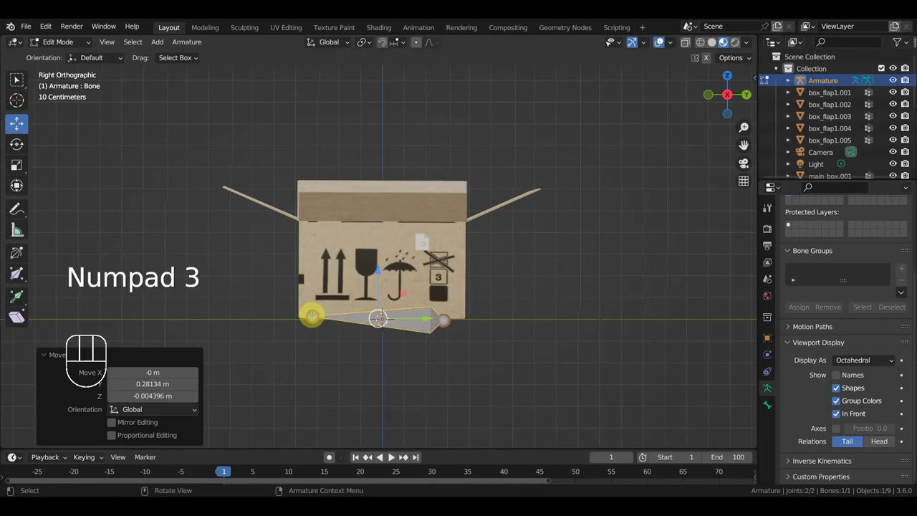
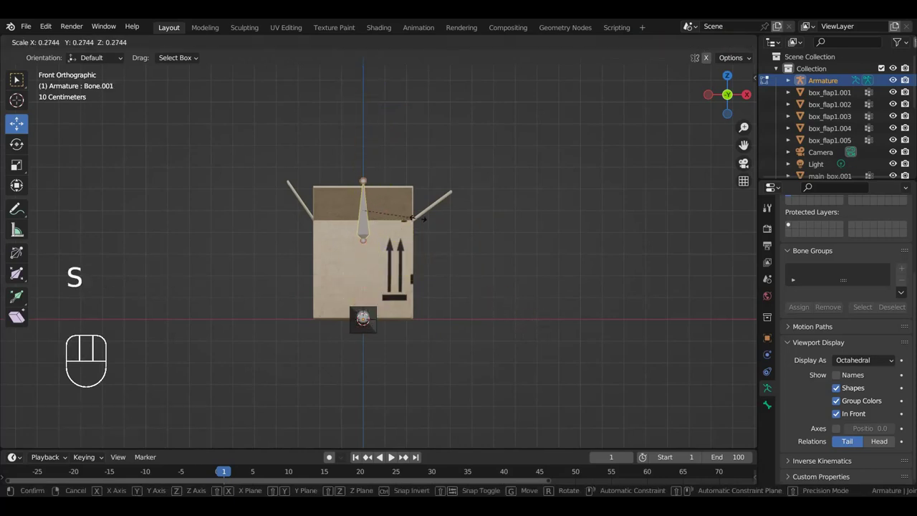
key(g)
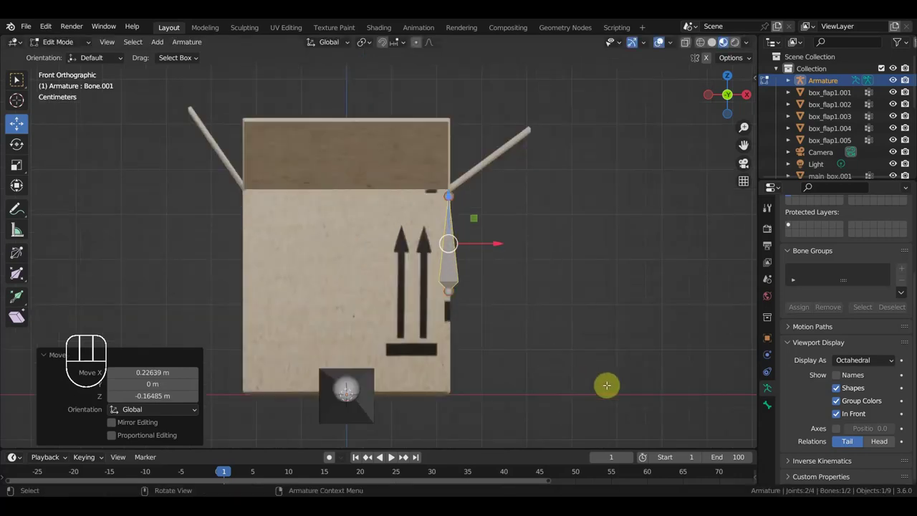
key(s)
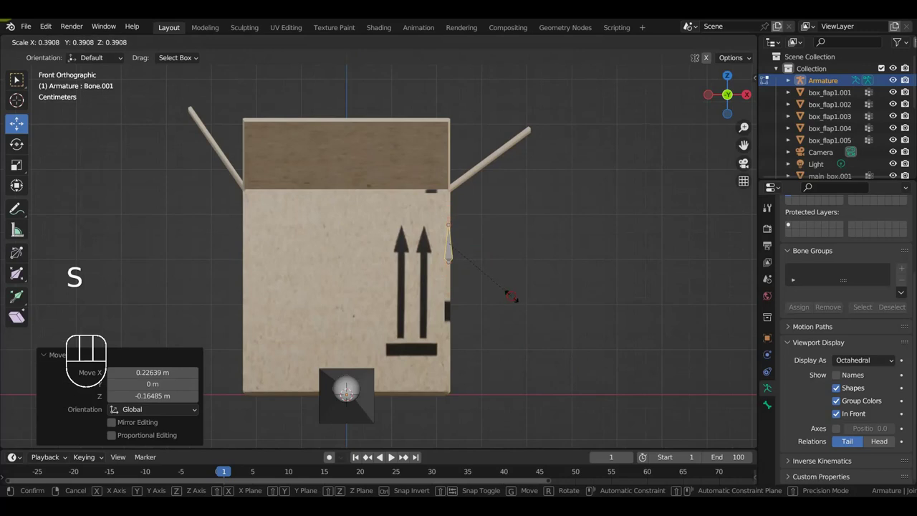
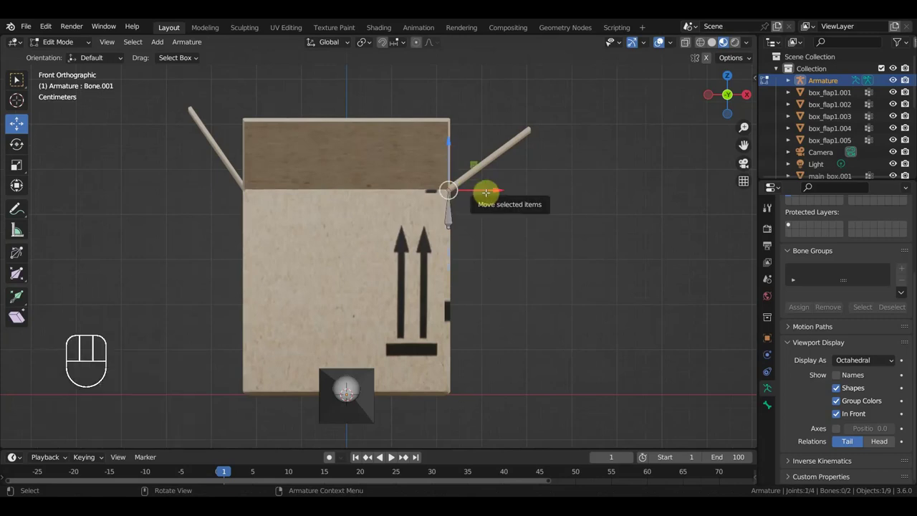
Step: Extrude a bone along the flap, then duplicate the flap bones and angle the copy toward the opposite flap
key(e)
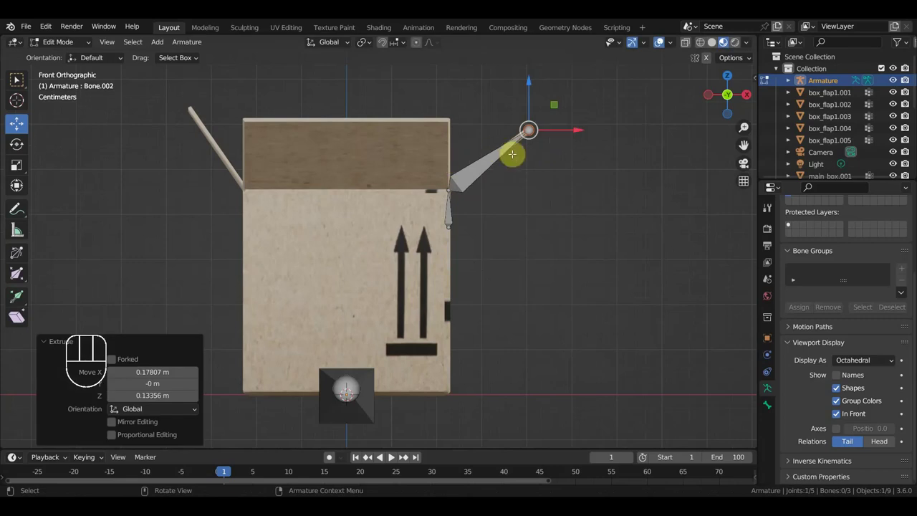
key(KP_7)
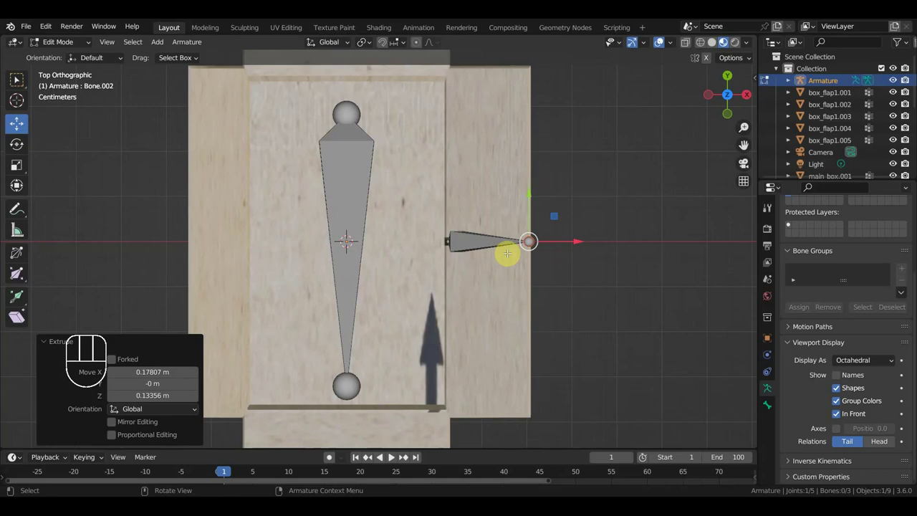
key(KP_1)
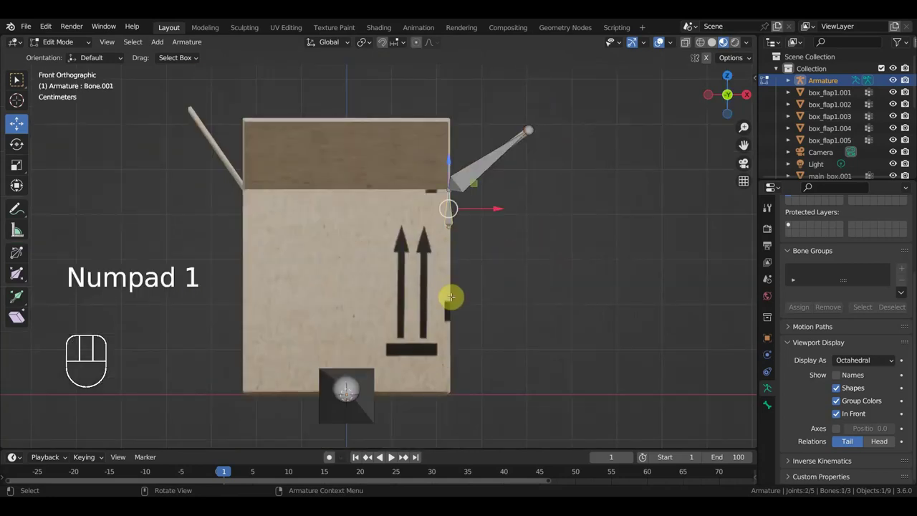
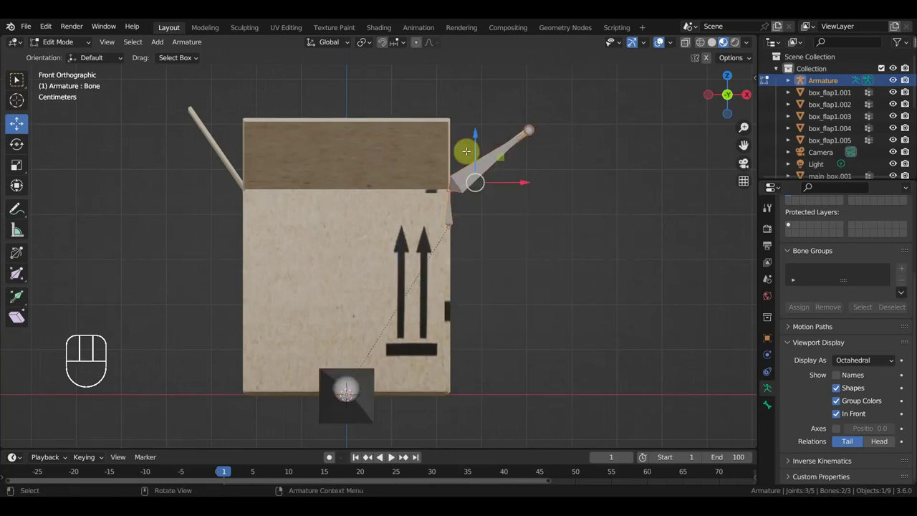
key(shift+d)
drag(559, 283, 606, 335)
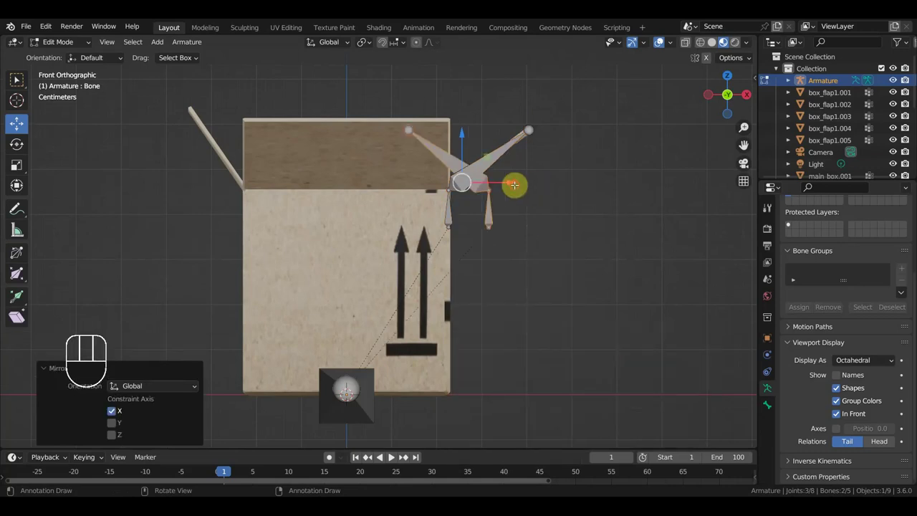
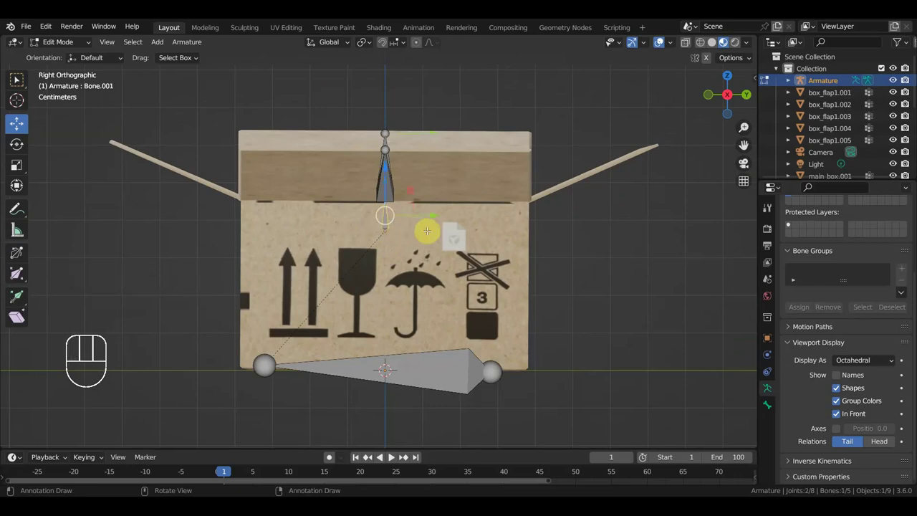
Step: Duplicate hinge-and-flap bone pairs onto the front and back flaps, reaching nine bones
key(shift+d)
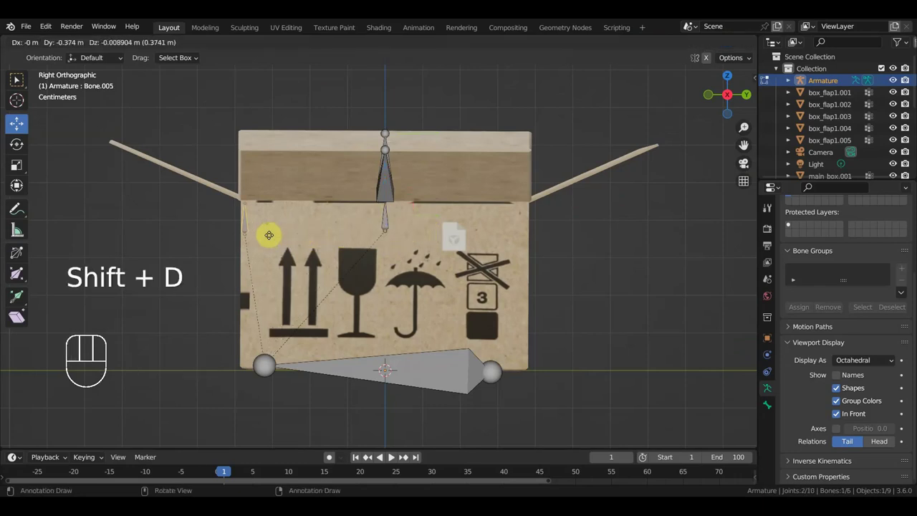
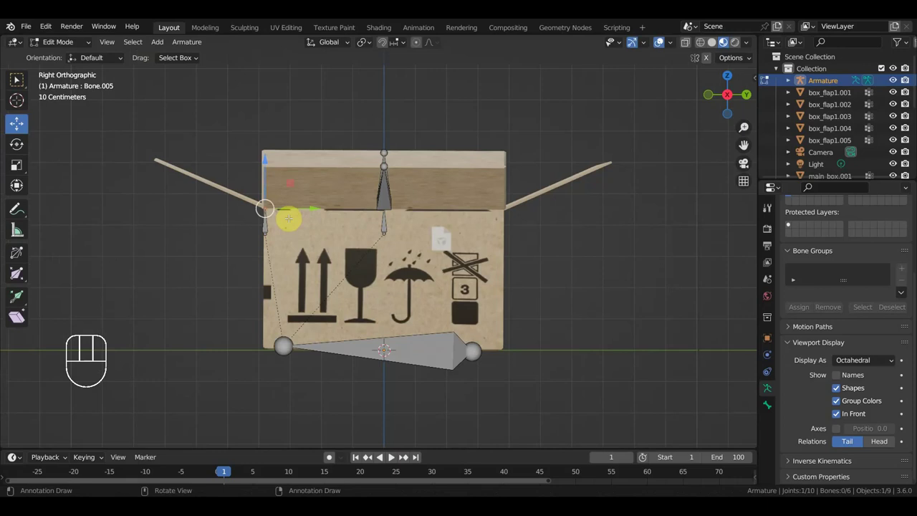
key(e)
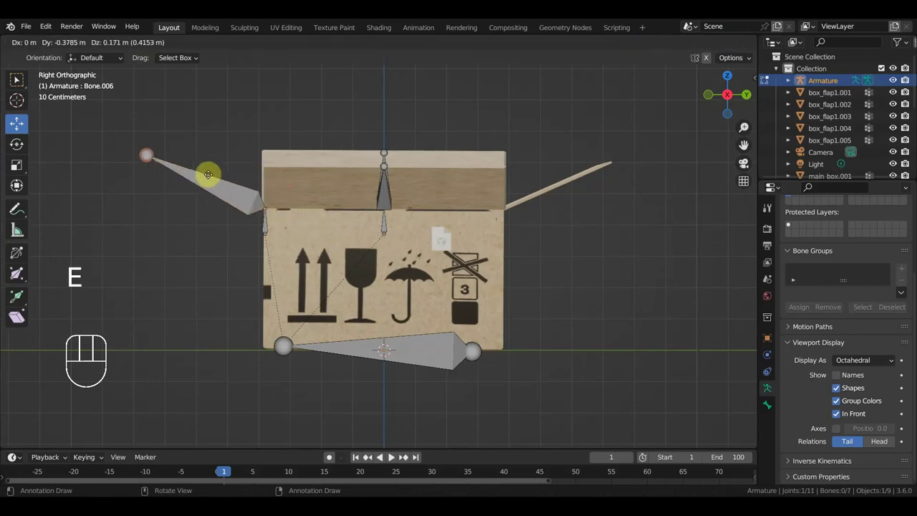
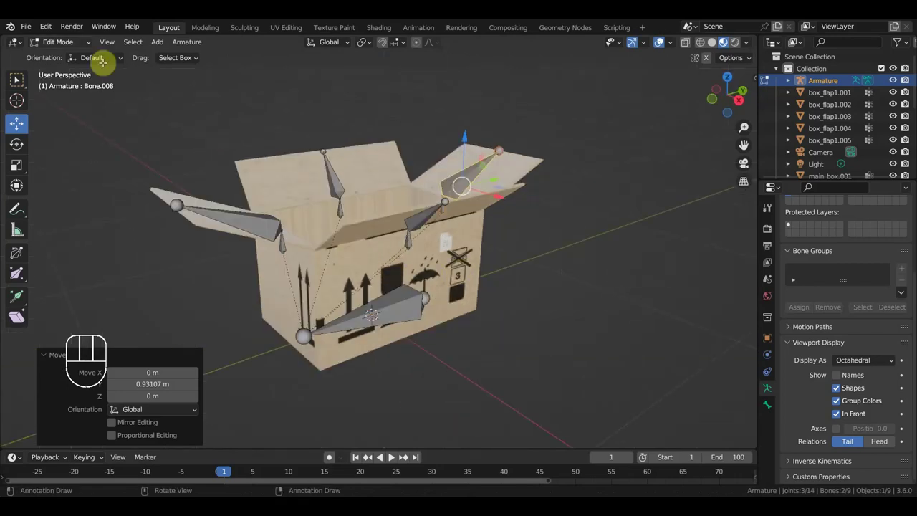
Step: In object mode, parent the main box to the armature's root bone with Ctrl+P > Bone
drag(32, 29, 343, 141)
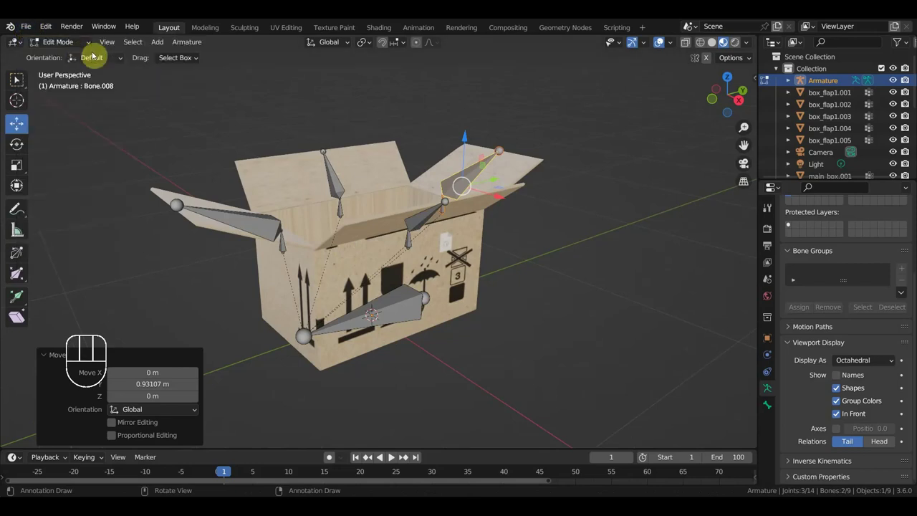
drag(74, 47, 364, 239)
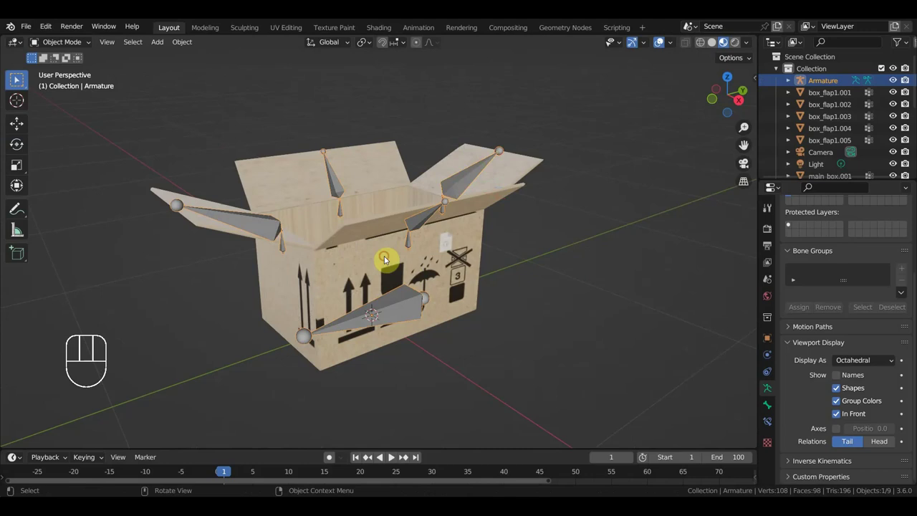
click(401, 307)
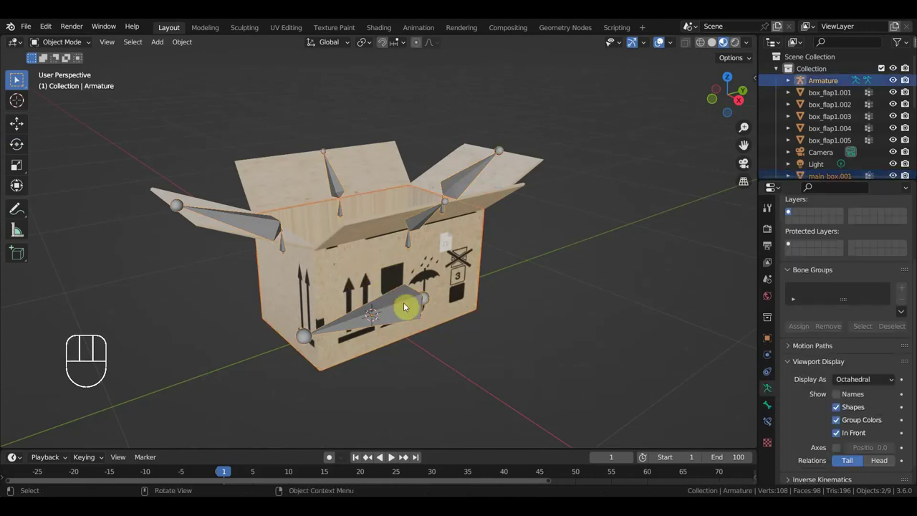
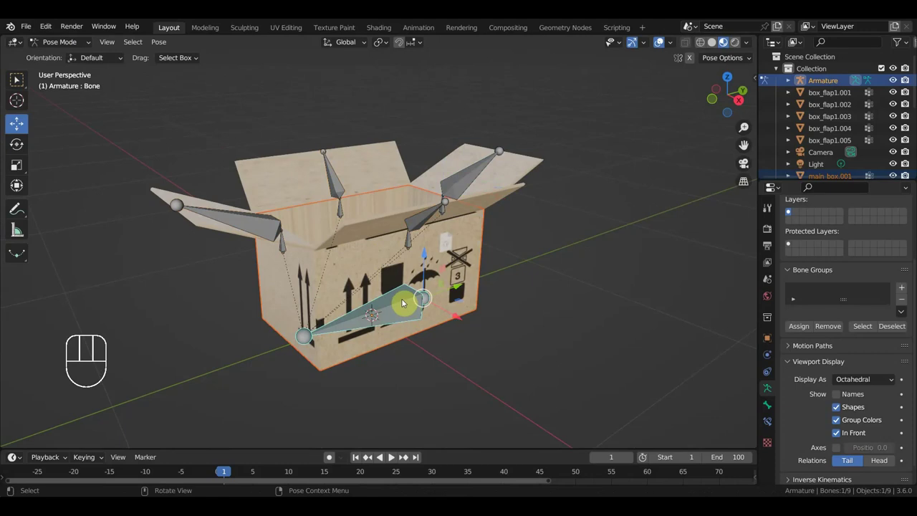
key(ctrl+p)
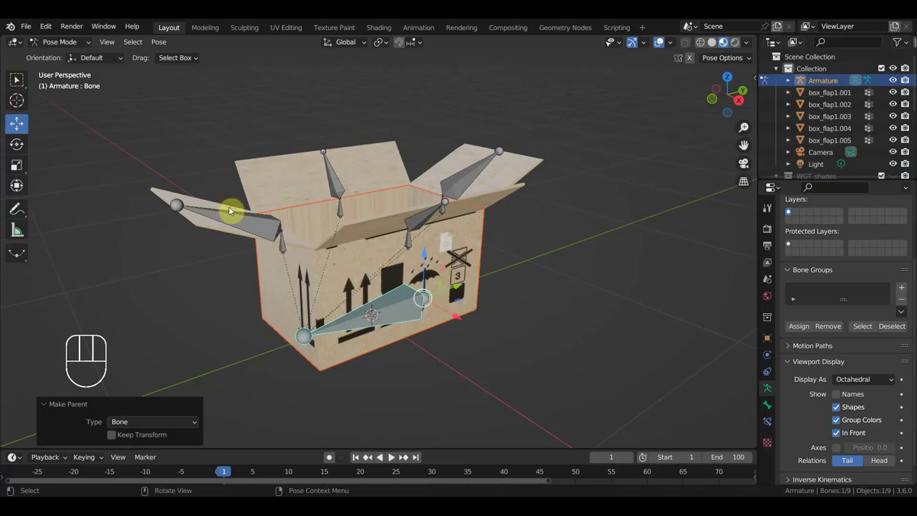
drag(77, 45, 128, 114)
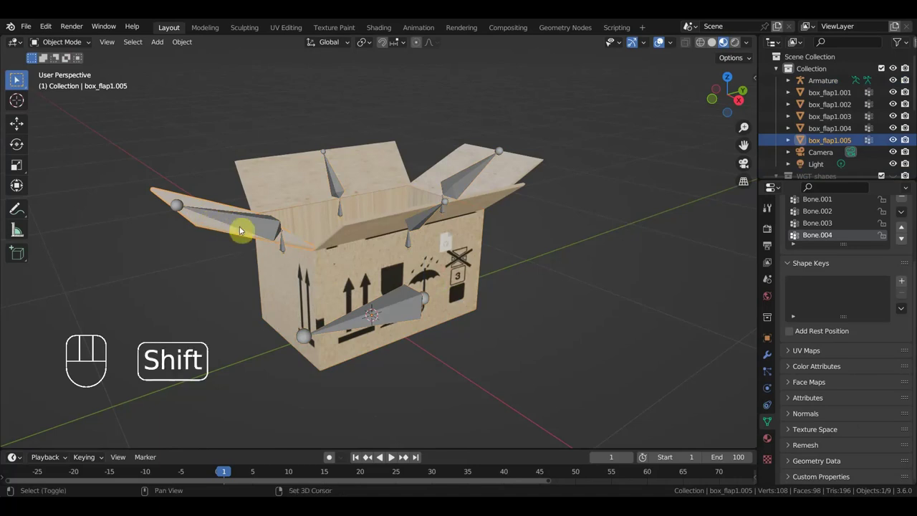
Step: Parent the first two flaps to their hinge bones with Ctrl+P > Bone
click(250, 224)
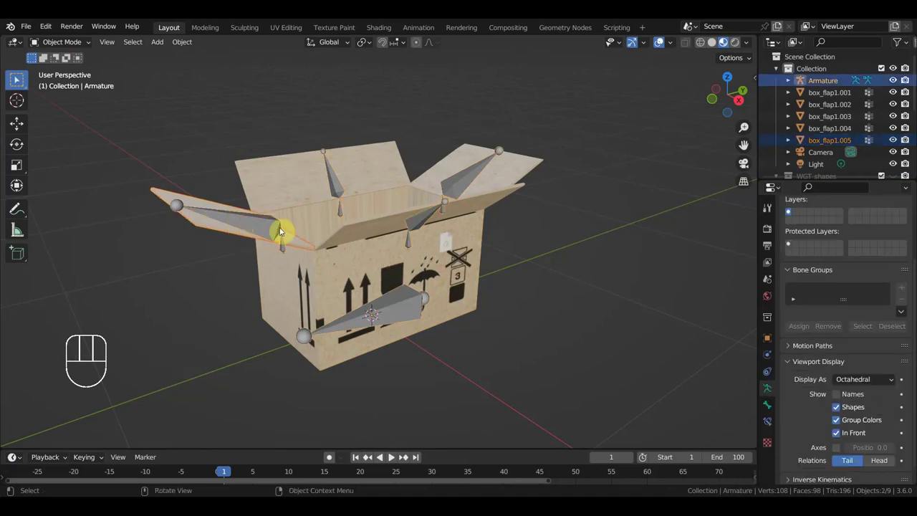
drag(69, 47, 161, 146)
click(250, 223)
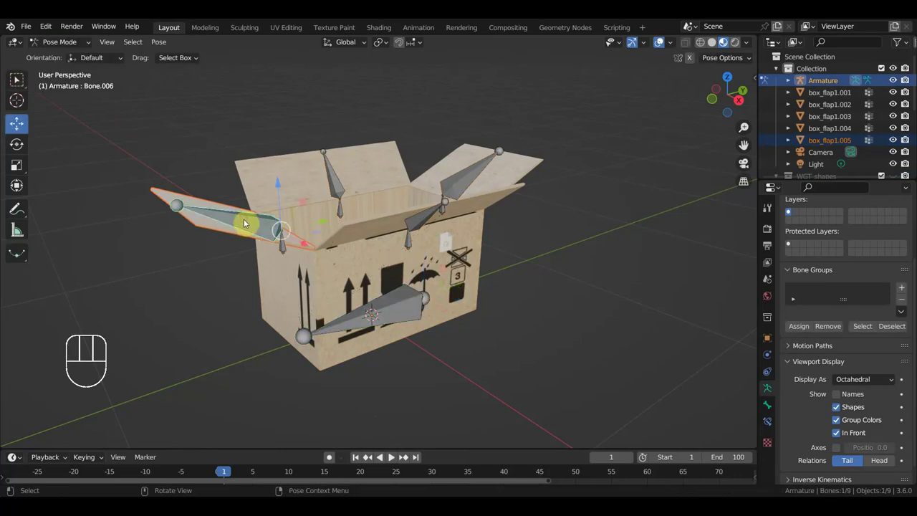
key(ctrl+p)
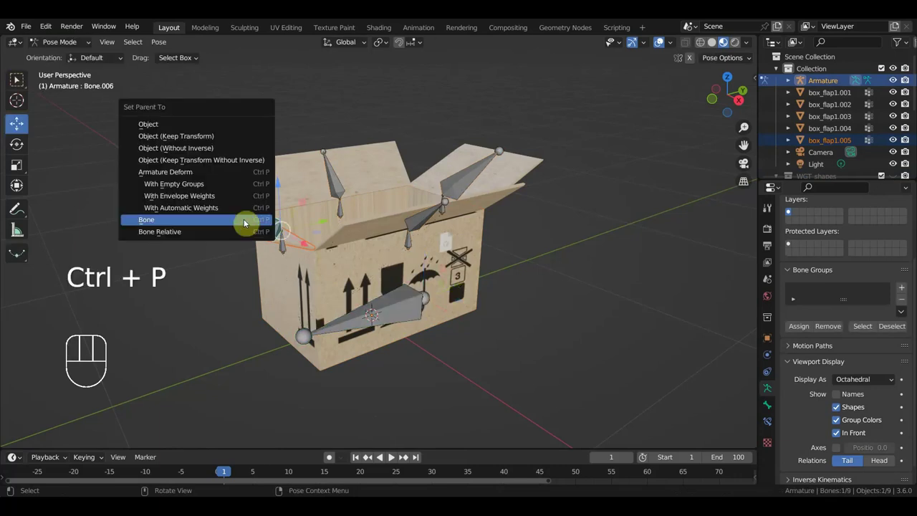
drag(63, 44, 199, 131)
middle_click(253, 150)
click(273, 197)
click(315, 184)
drag(74, 53, 219, 140)
click(312, 186)
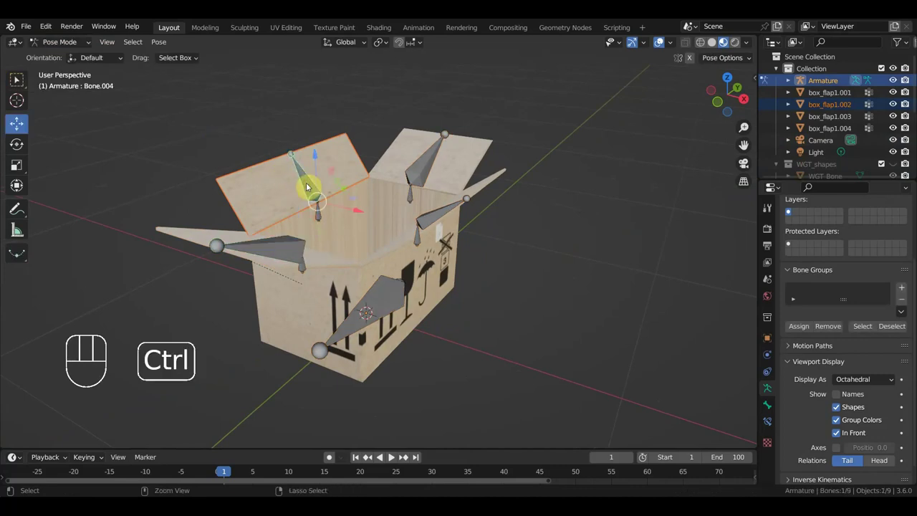
key(ctrl+p)
Step: Parent a third flap to its bone, then select box_flap1.004 with the armature
middle_click(462, 185)
drag(71, 47, 275, 137)
drag(349, 135, 325, 154)
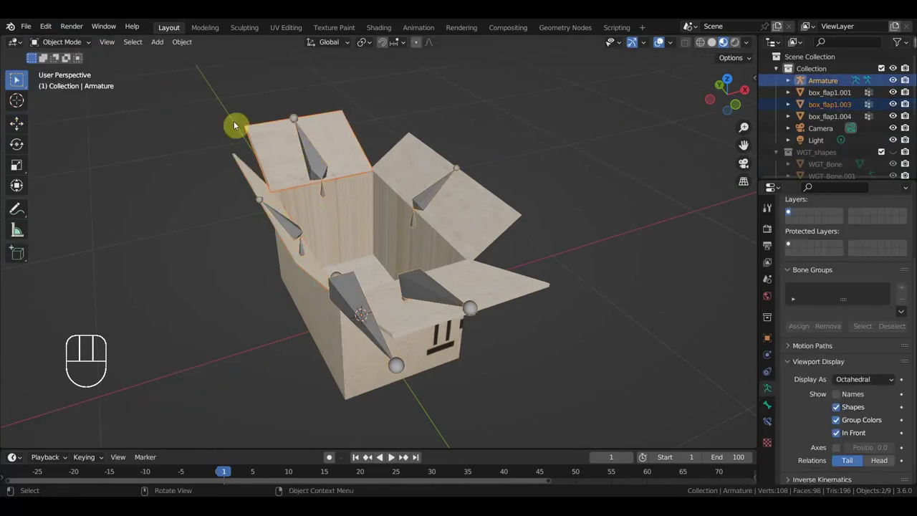
drag(72, 45, 302, 166)
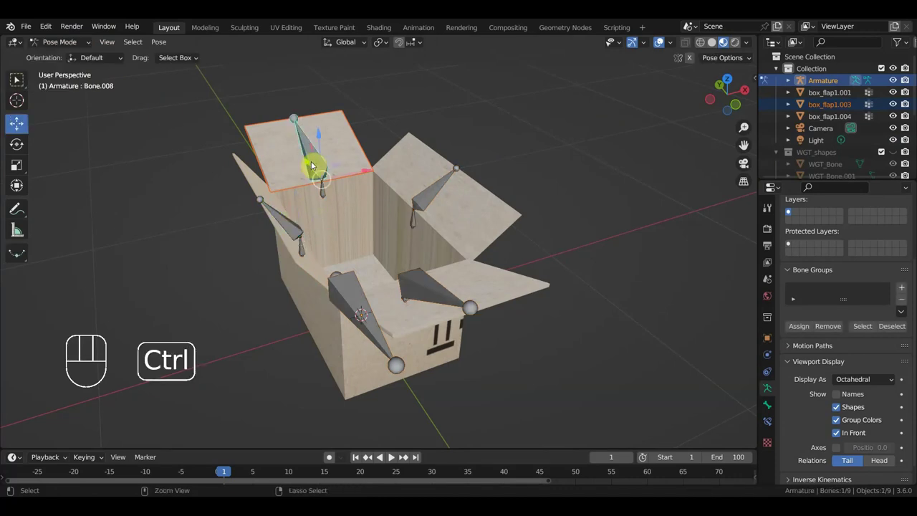
key(ctrl+p)
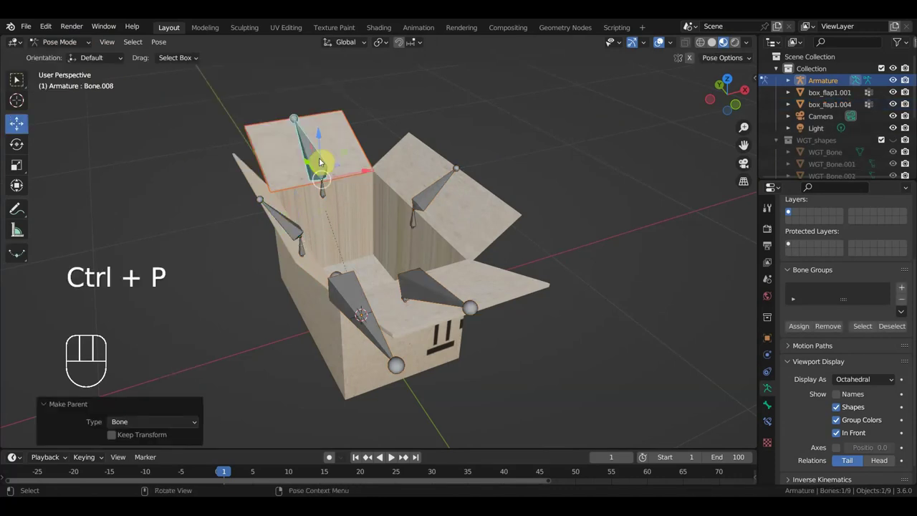
middle_click(418, 162)
drag(72, 48, 315, 146)
drag(338, 158, 354, 169)
click(370, 172)
click(392, 180)
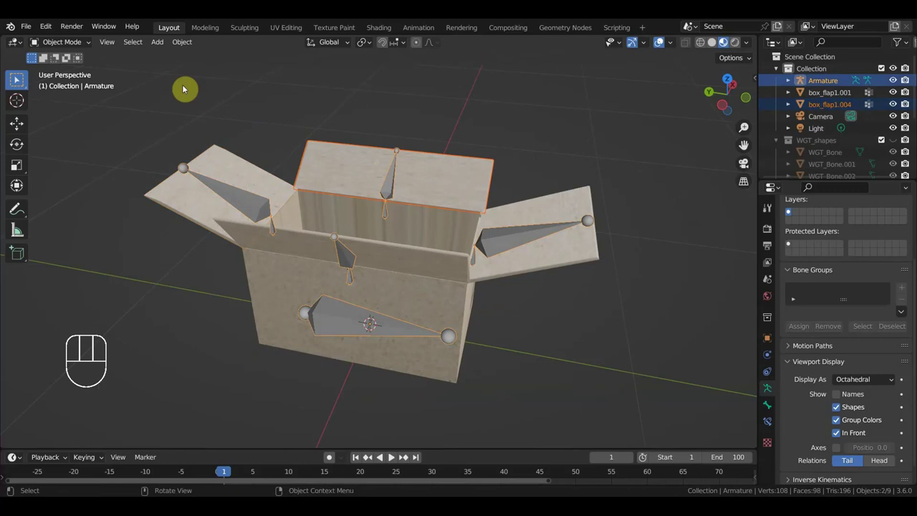
Step: Parent box_flap1.004 to its bone, then select the top flap with the armature
drag(71, 52, 168, 106)
key(ctrl+p)
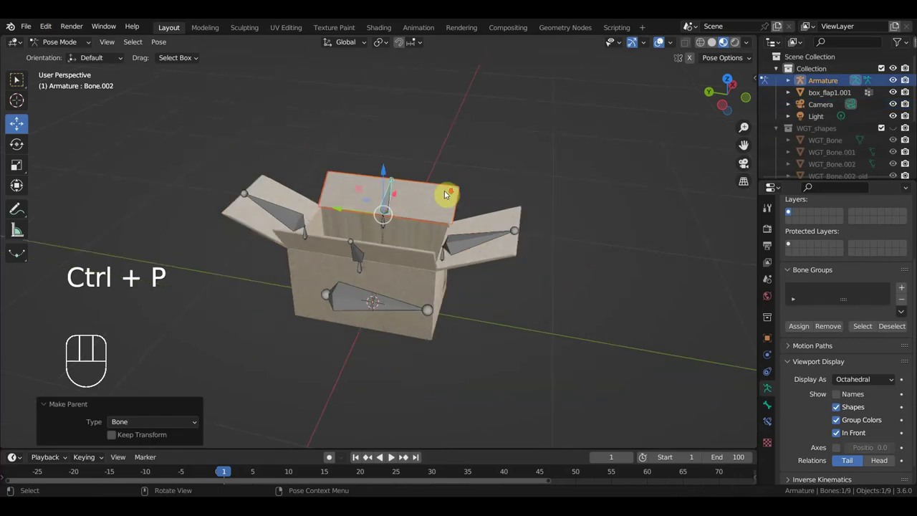
drag(443, 198, 251, 167)
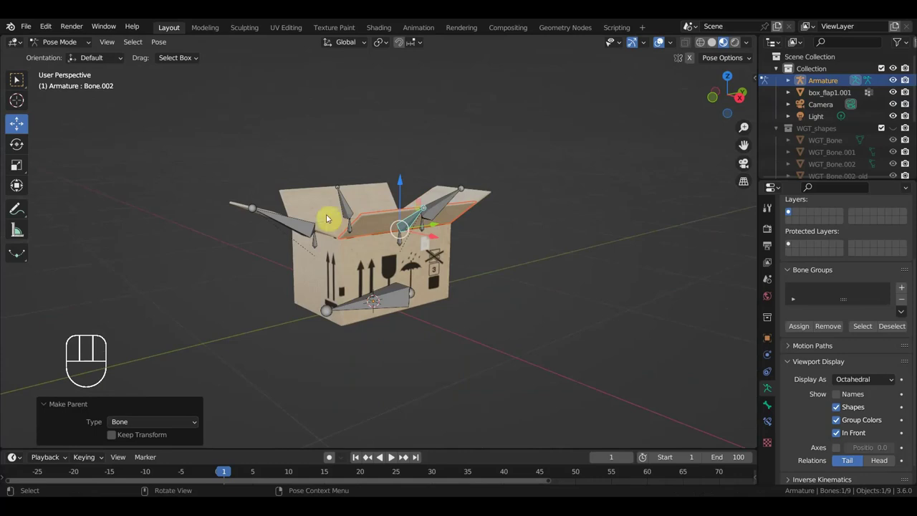
click(447, 205)
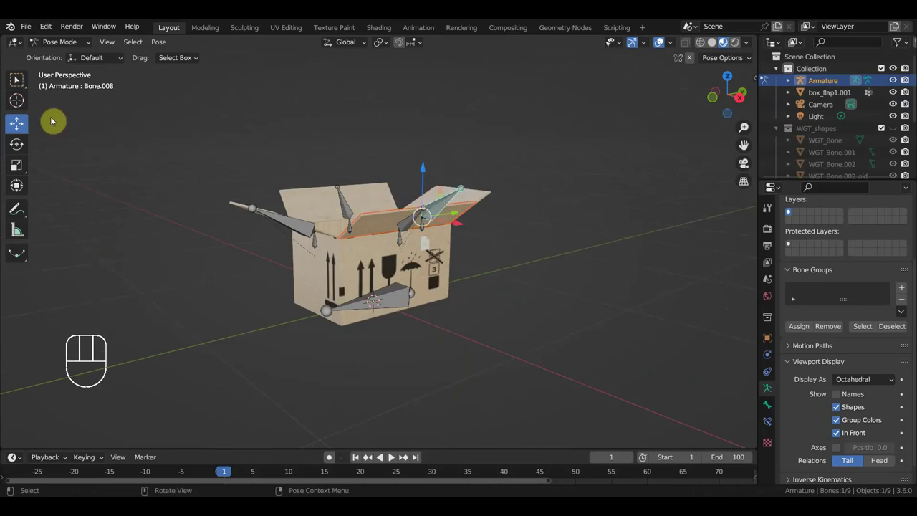
click(61, 46)
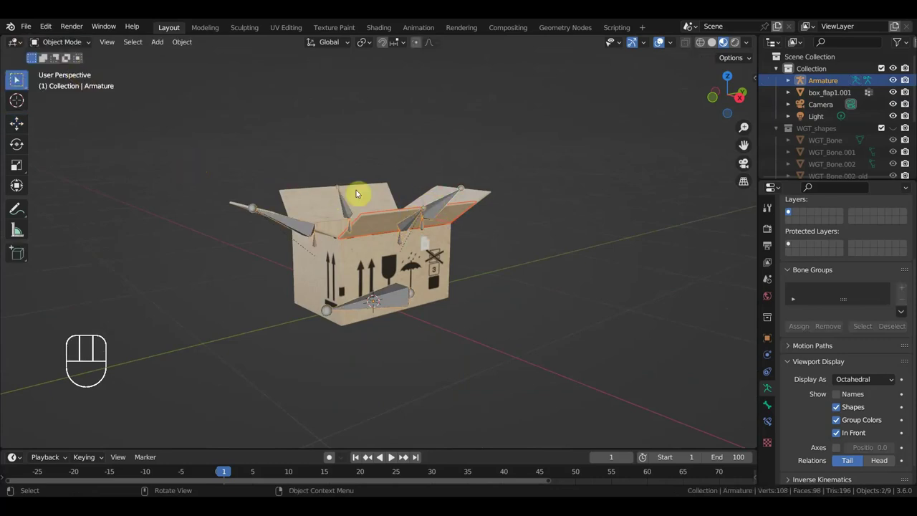
click(438, 212)
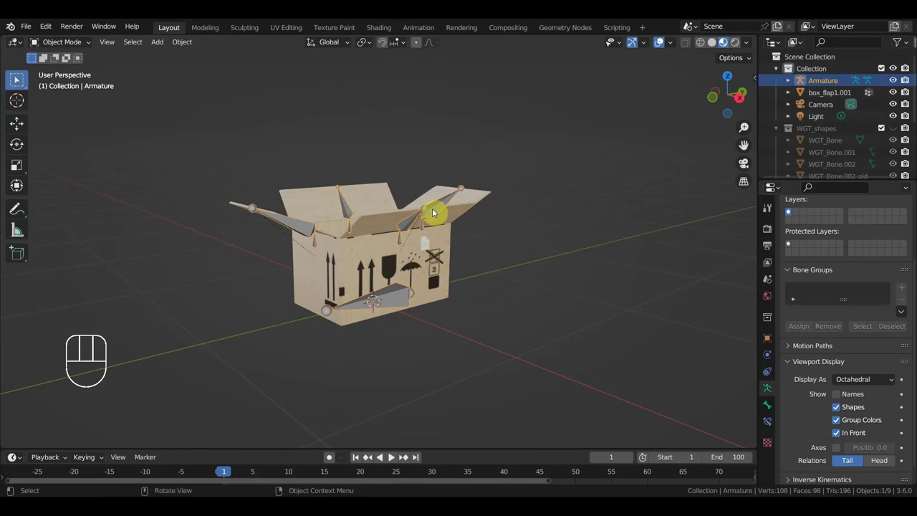
Step: Orbit around the box and select the top flap's bone for parenting
drag(60, 44, 78, 90)
drag(402, 248, 425, 248)
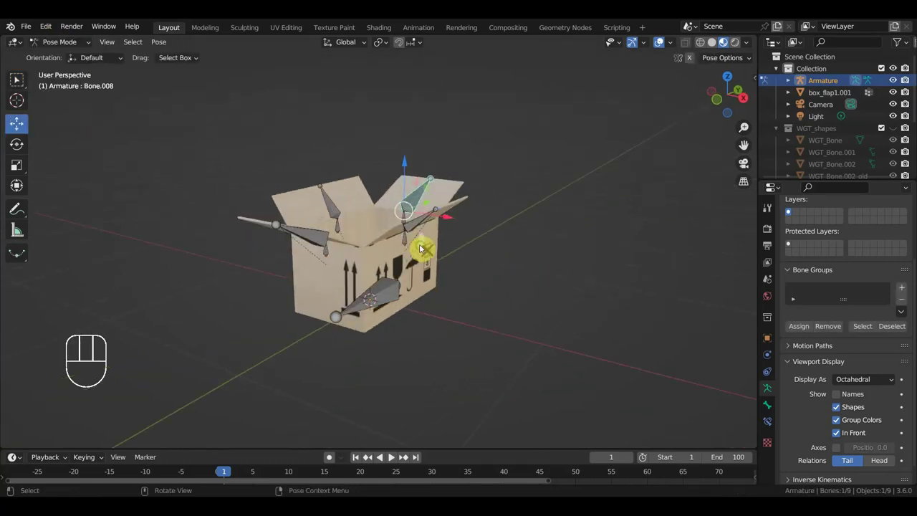
middle_click(374, 241)
click(390, 306)
drag(464, 311, 437, 302)
Step: From the Bone Widget sidebar, give the root bone the Root arrow-circle widget
key(n)
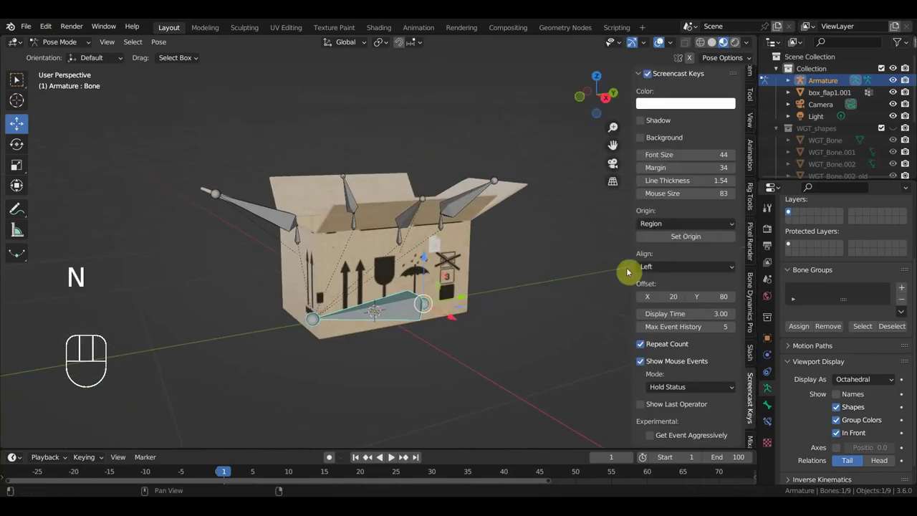
click(750, 200)
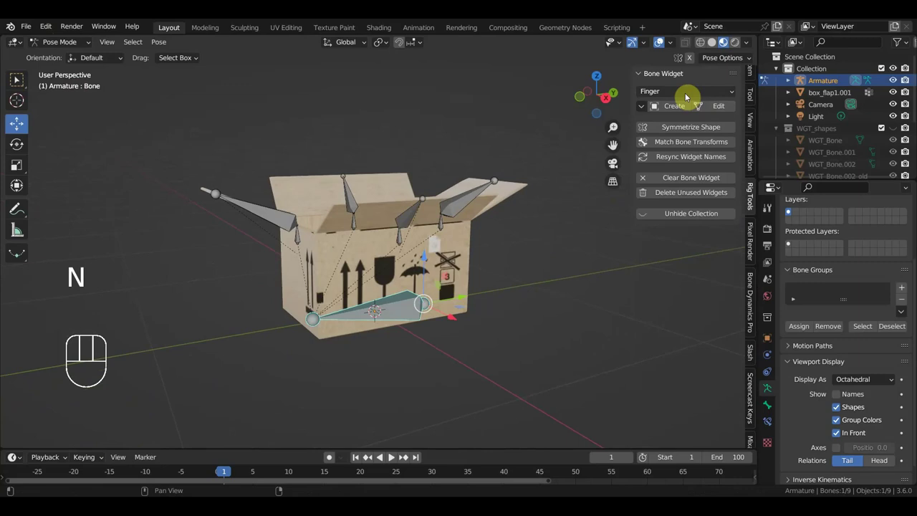
drag(685, 95, 675, 254)
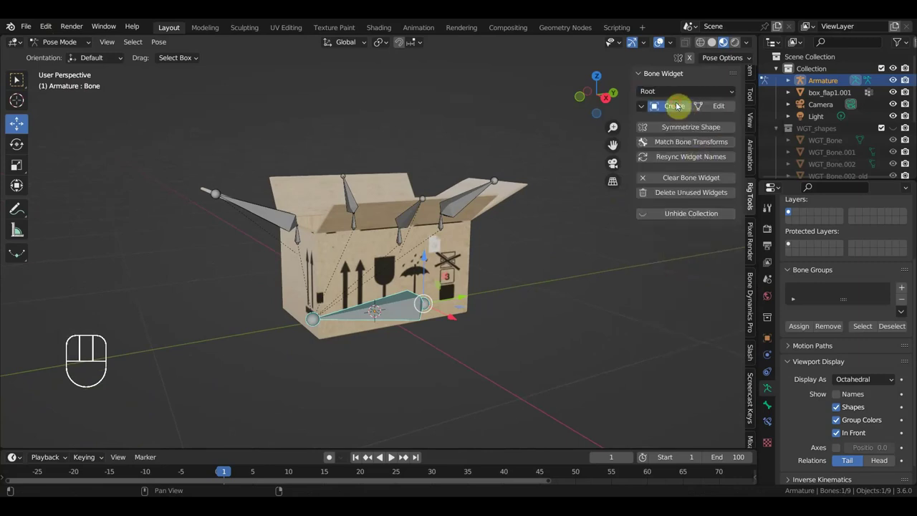
drag(345, 336, 419, 335)
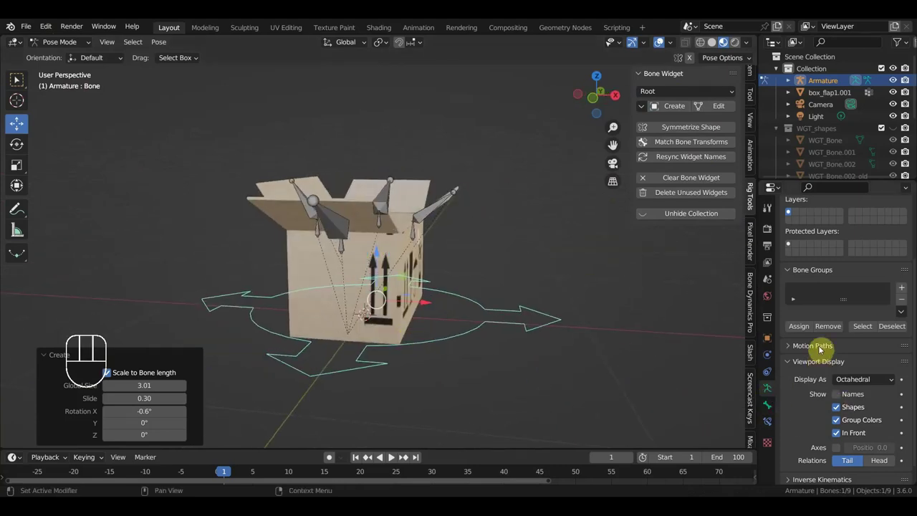
Step: Add the armature's first bone group and give it a red colour theme
click(903, 288)
drag(889, 293, 781, 404)
click(808, 354)
middle_click(410, 235)
click(437, 217)
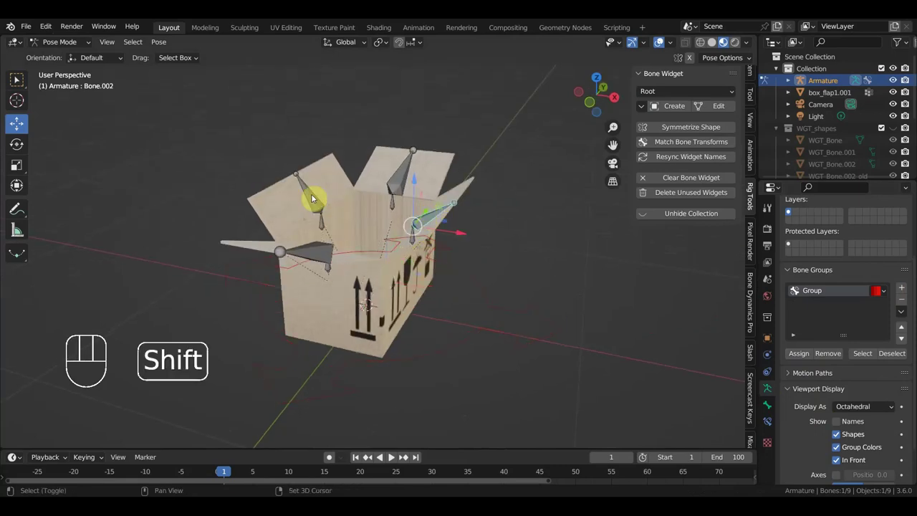
Step: Give the hinge bones Sphere widgets and assign them to a new purple Group.001
click(317, 198)
drag(314, 213, 296, 205)
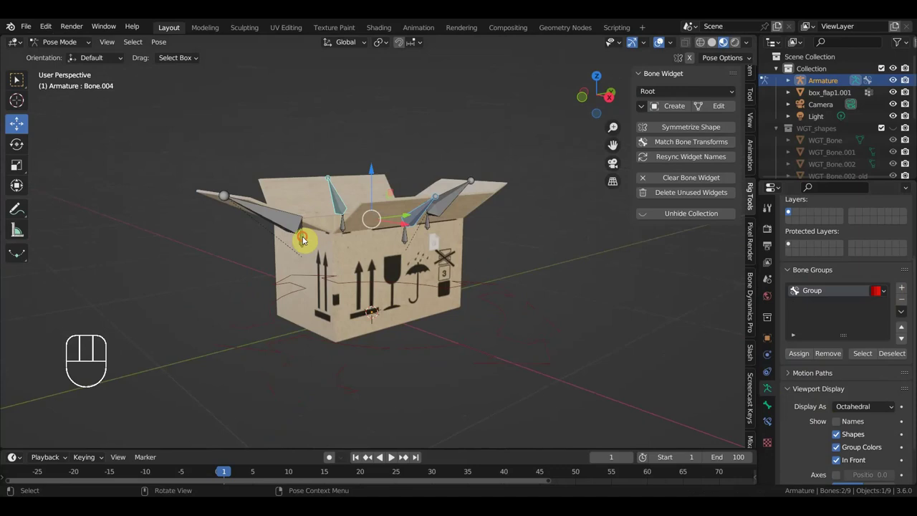
middle_click(358, 242)
drag(350, 226, 408, 250)
drag(414, 244, 417, 213)
click(419, 211)
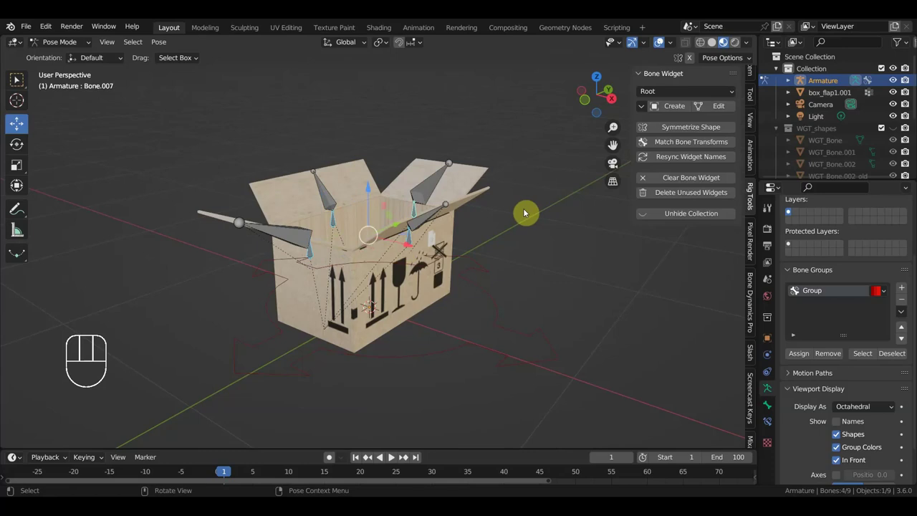
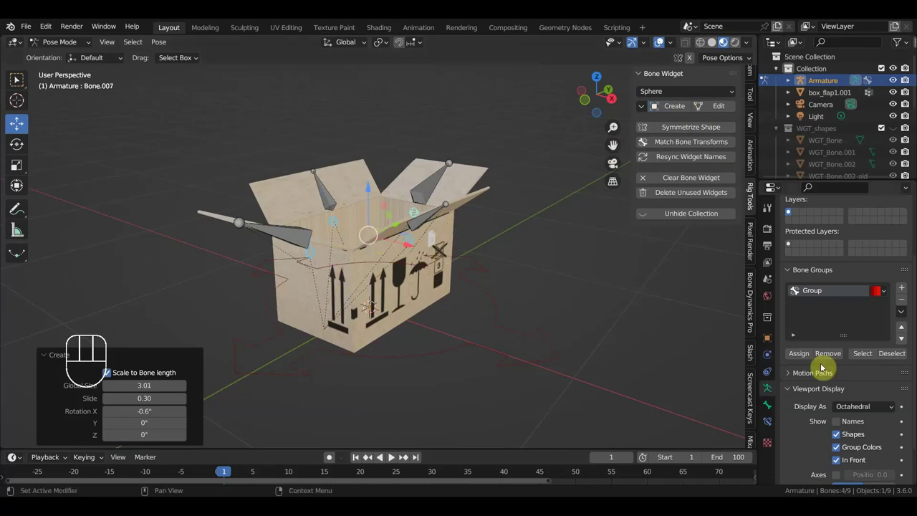
click(905, 284)
click(907, 290)
drag(890, 305, 769, 429)
click(798, 356)
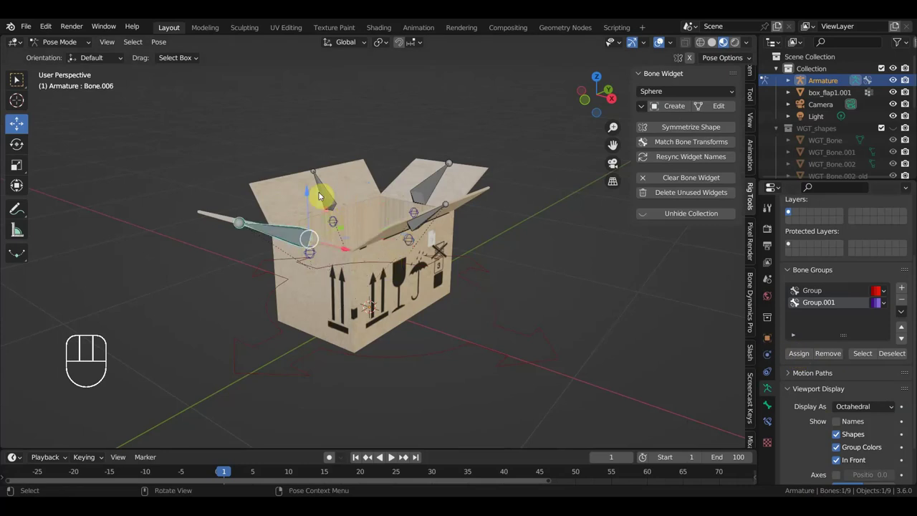
Step: Give the flap bones Finger widgets and assign them to a new yellow Group.002
click(329, 195)
click(431, 189)
click(435, 212)
drag(677, 93, 672, 168)
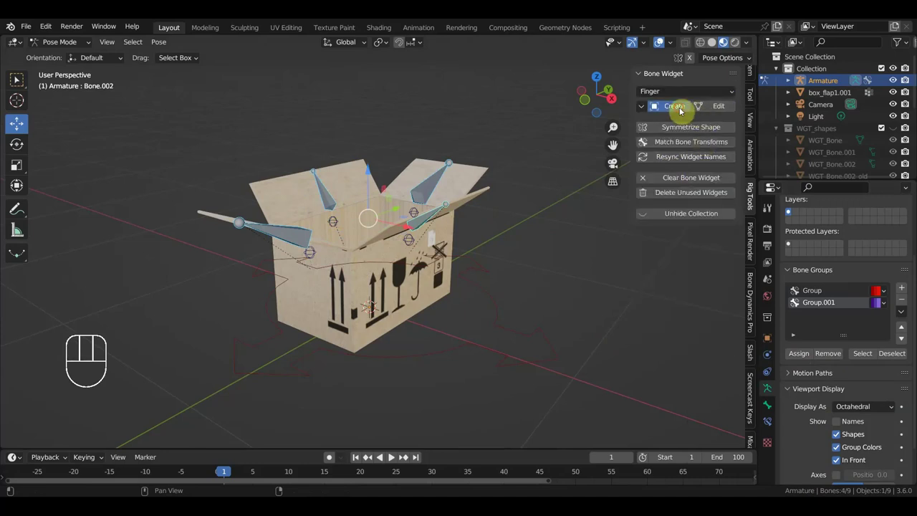
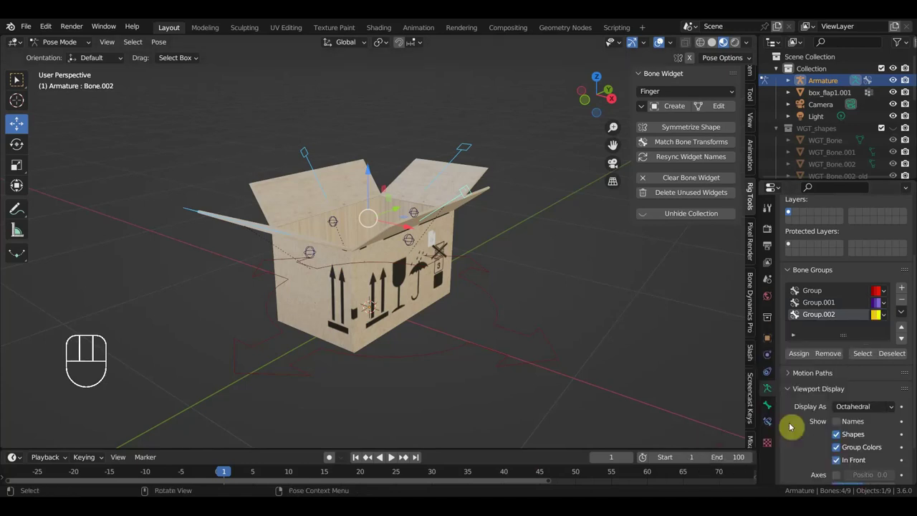
click(805, 356)
drag(508, 351, 472, 346)
middle_click(437, 337)
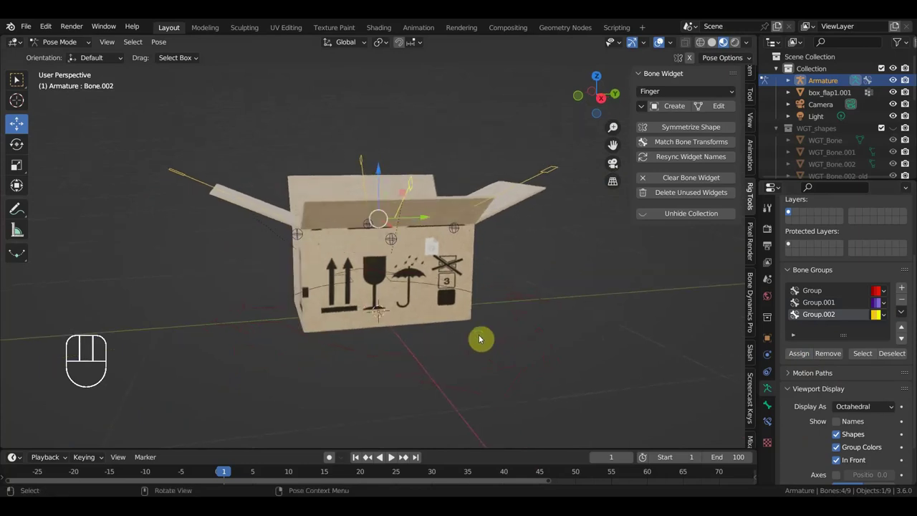
drag(514, 343, 575, 347)
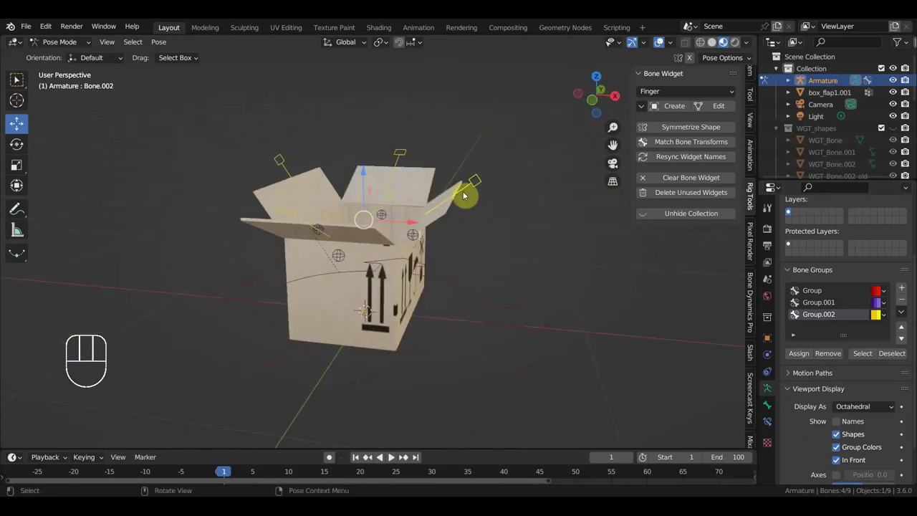
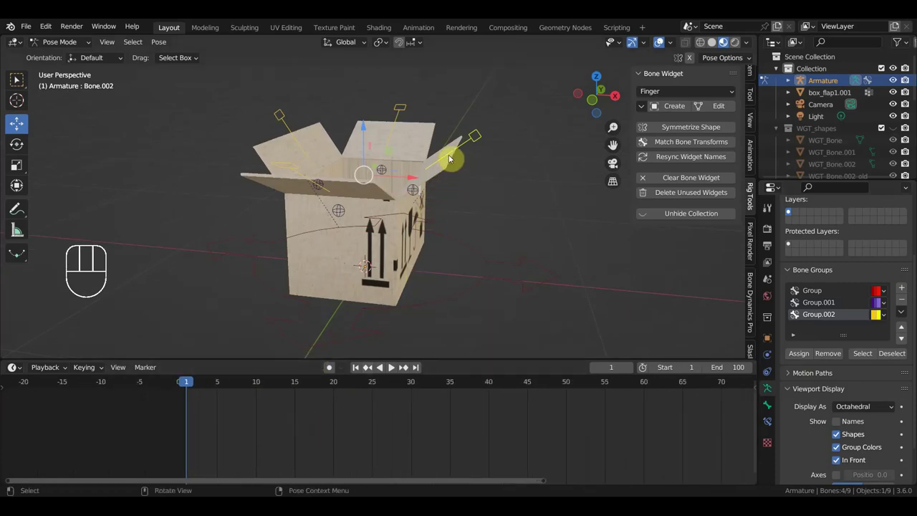
click(456, 151)
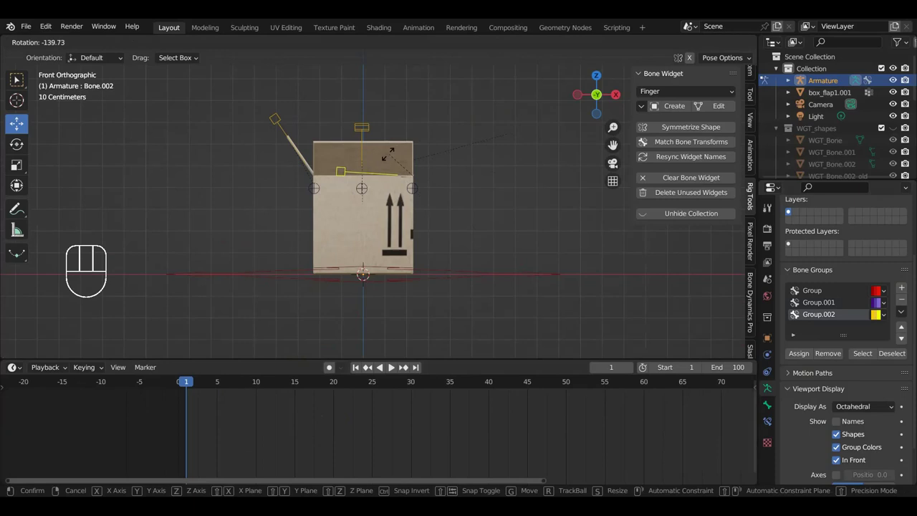
drag(410, 186, 408, 265)
click(286, 132)
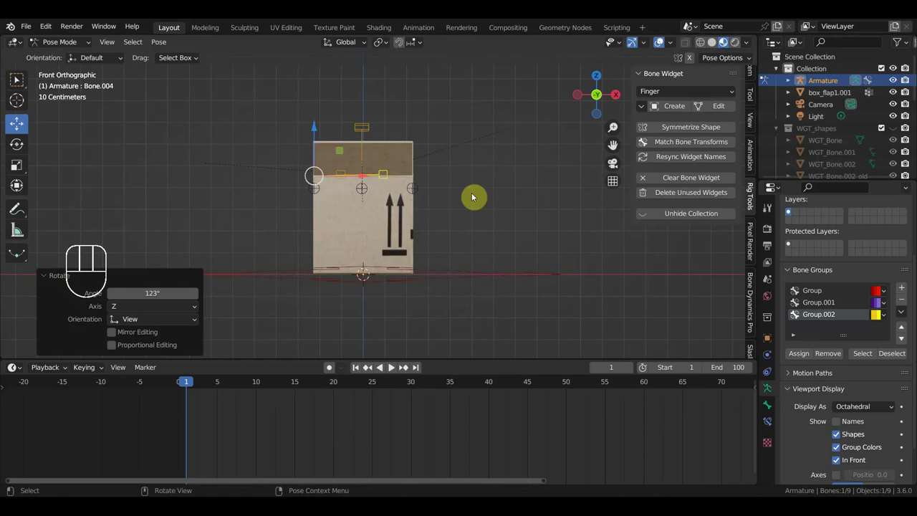
click(215, 138)
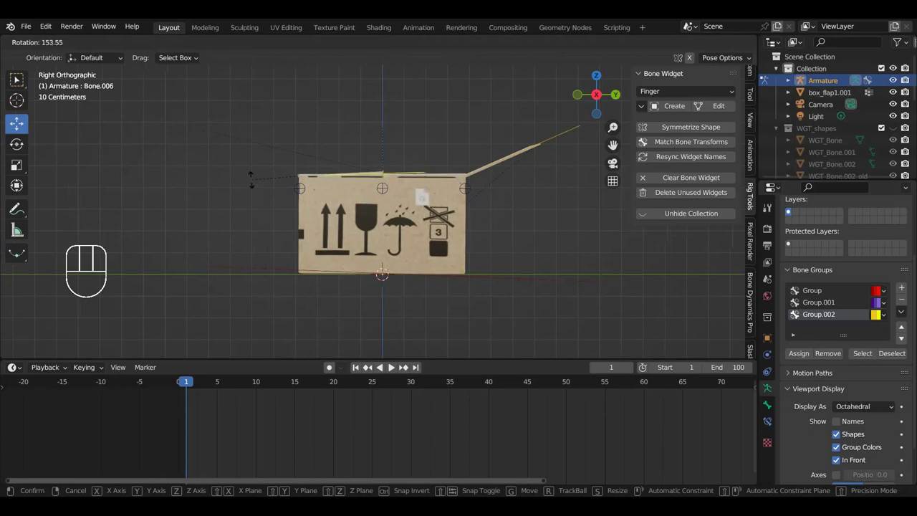
drag(352, 215, 373, 281)
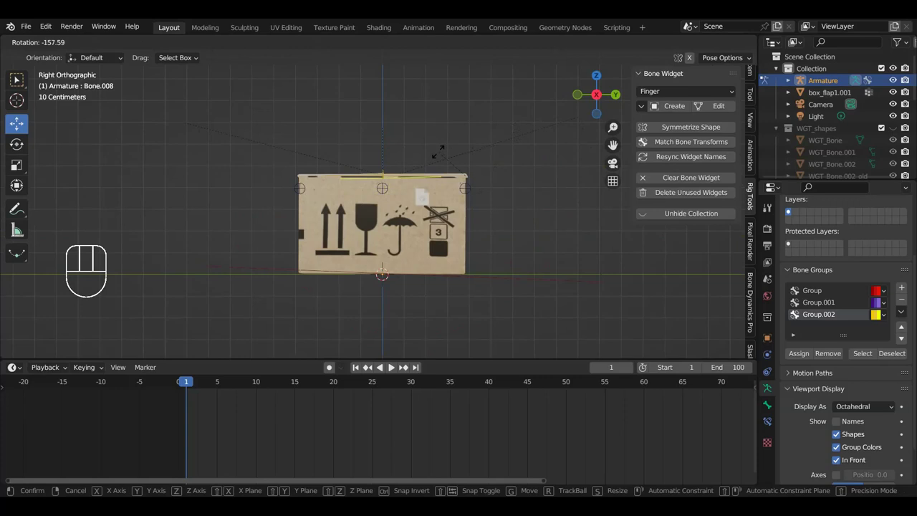
drag(417, 192, 475, 256)
drag(472, 255, 503, 259)
scroll(down, 3)
drag(566, 228, 539, 139)
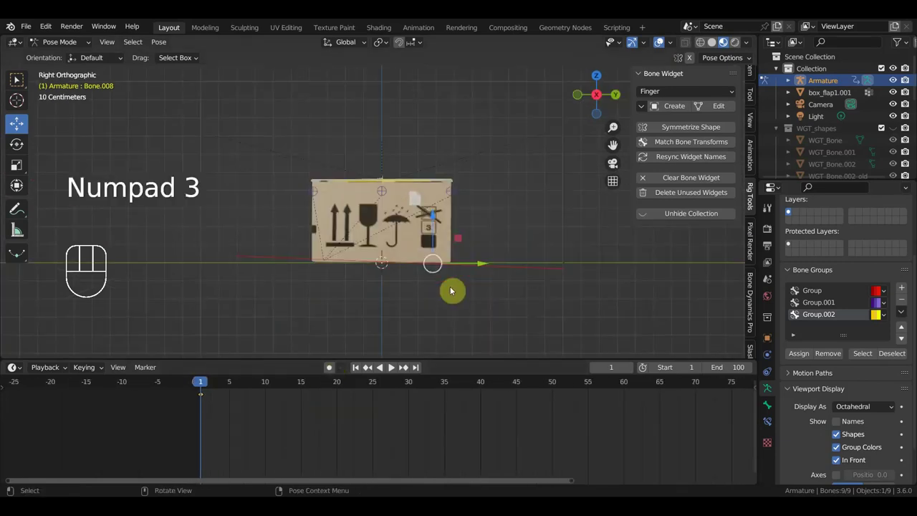
Step: Pose and key the root bone at frames 5, 10 and 15 as the box begins tumbling
drag(477, 270, 482, 293)
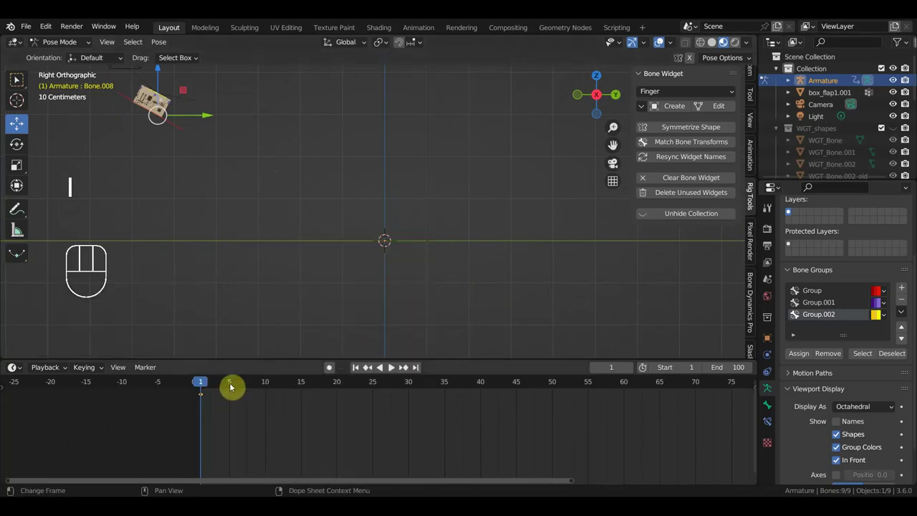
click(231, 387)
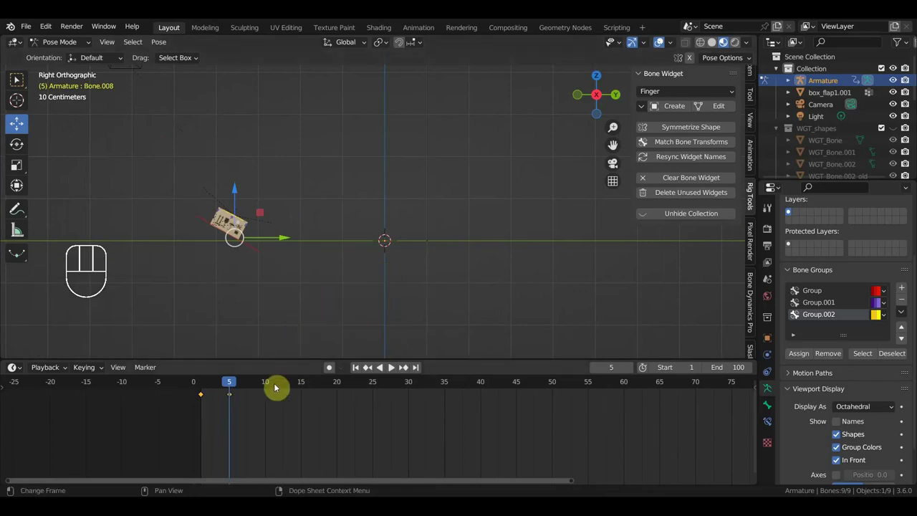
click(271, 387)
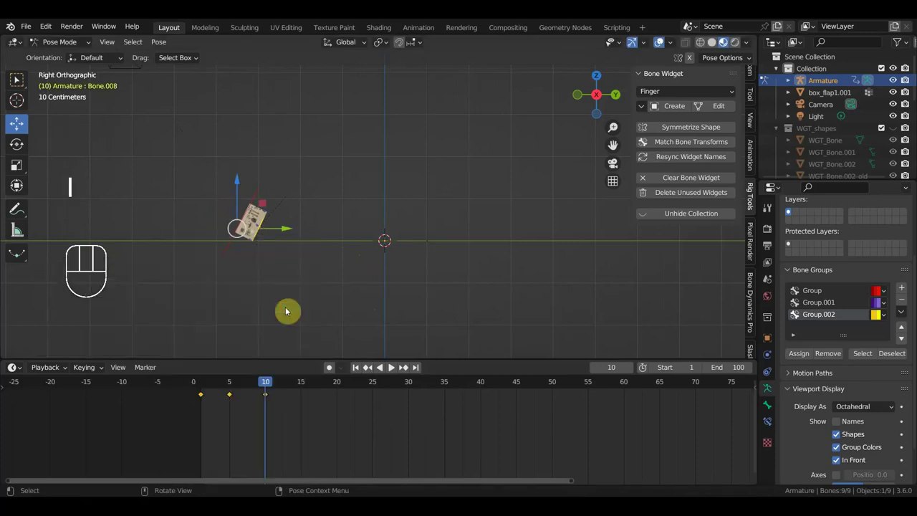
drag(253, 384, 304, 414)
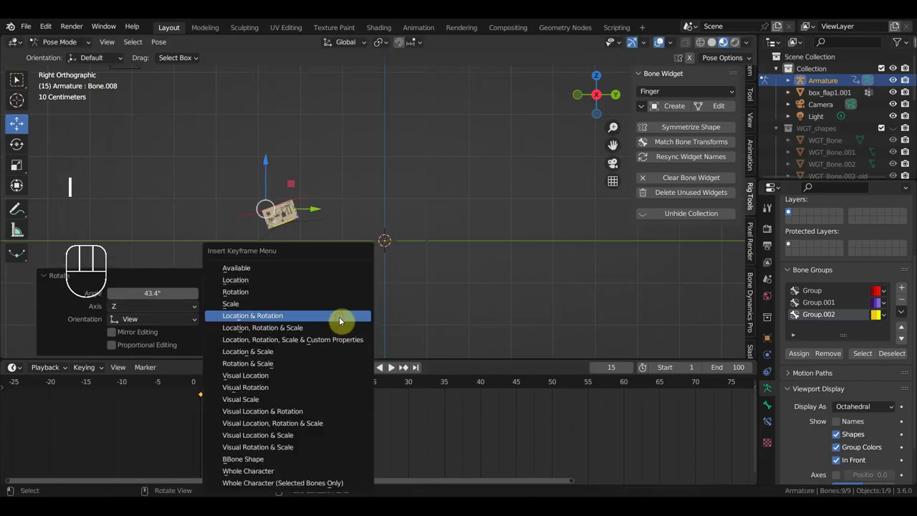
Step: Tumble the box into its frame 20, 25 and 30 poses, keying Location & Rotation at each
drag(293, 384, 339, 401)
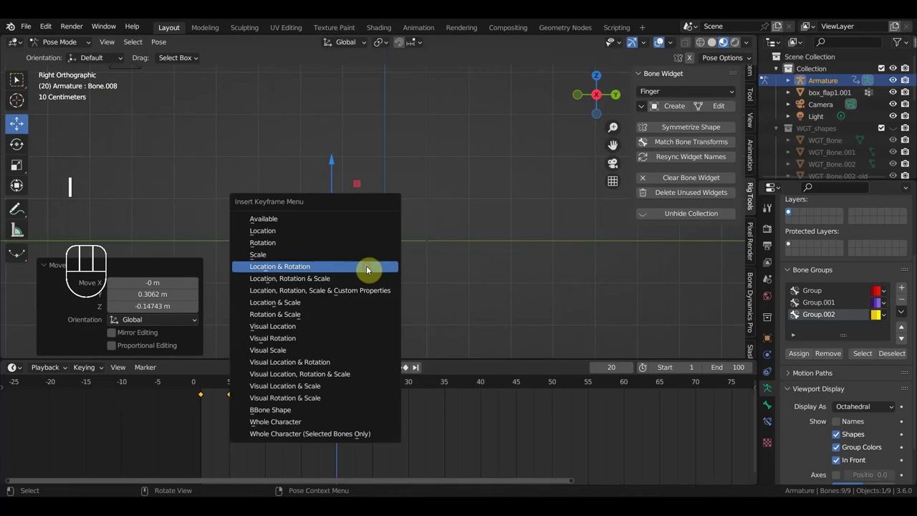
drag(301, 383, 376, 408)
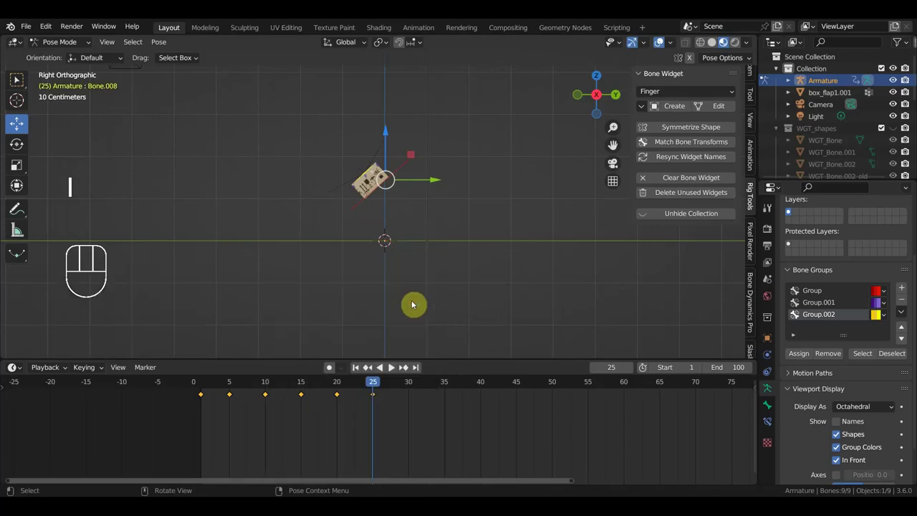
drag(356, 387, 411, 406)
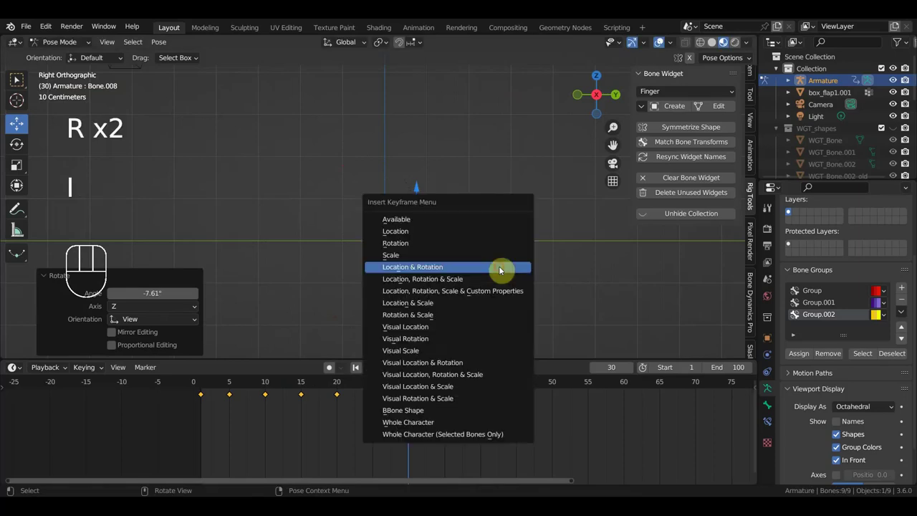
click(448, 386)
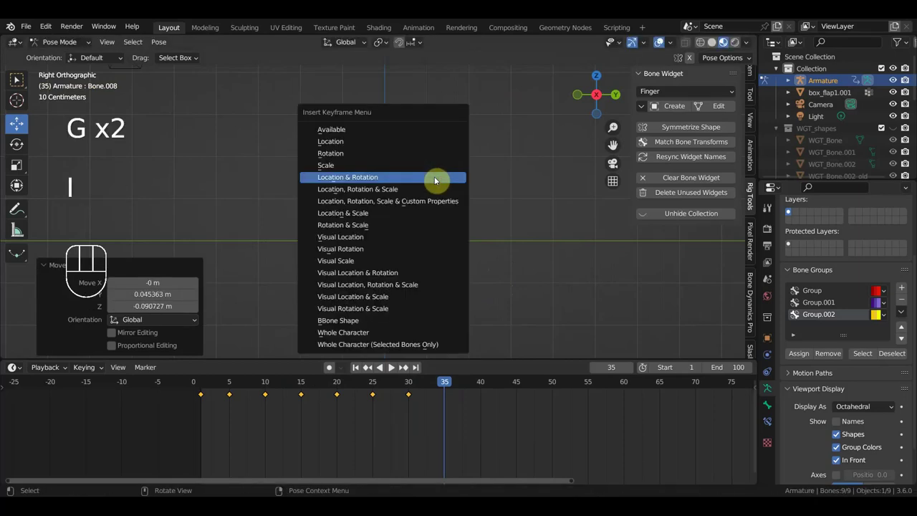
Step: Pose the box at frames 40, 45 and 50 with Location & Rotation keys
drag(442, 383, 483, 385)
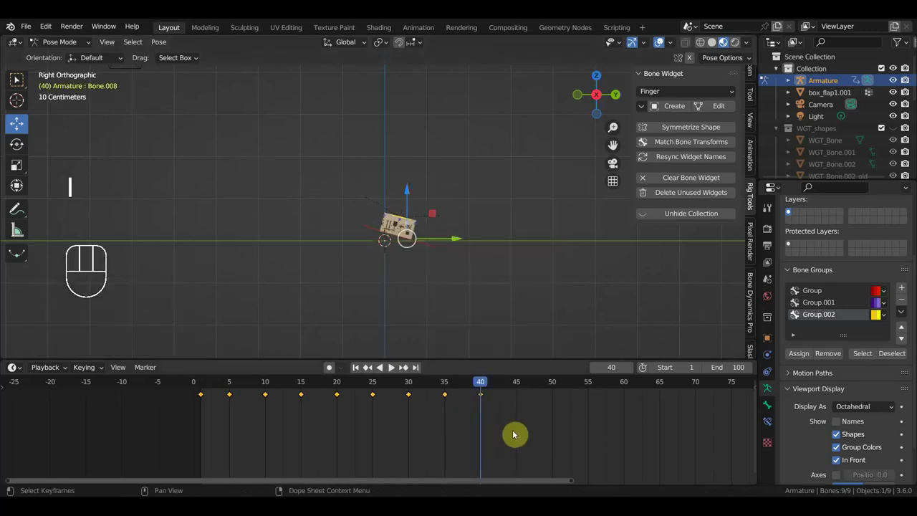
click(517, 385)
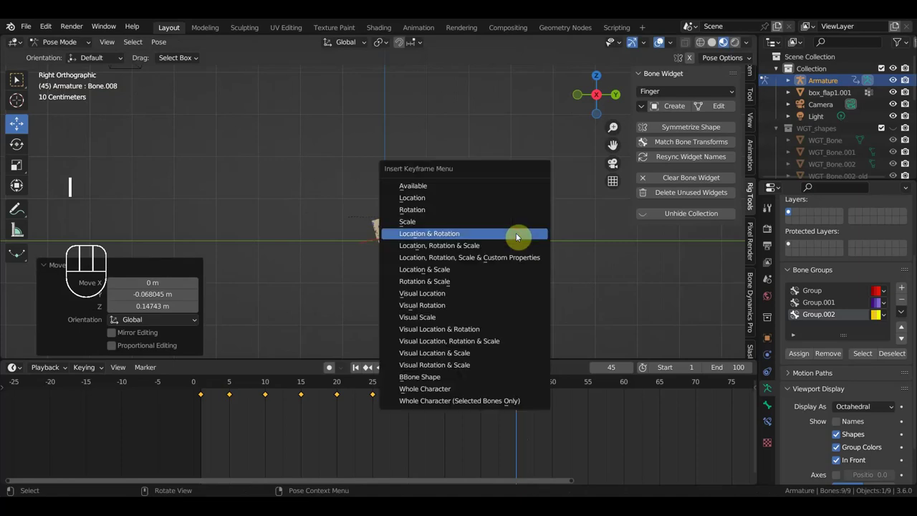
click(553, 384)
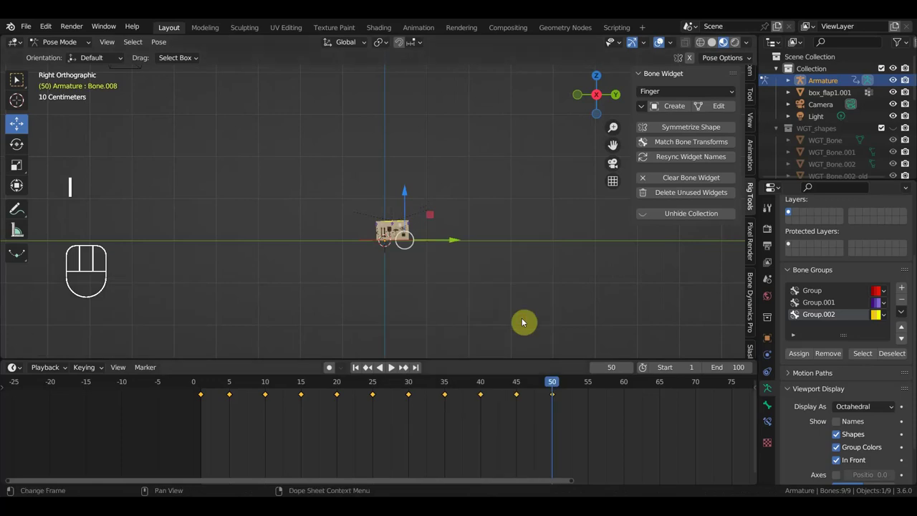
drag(548, 388, 182, 408)
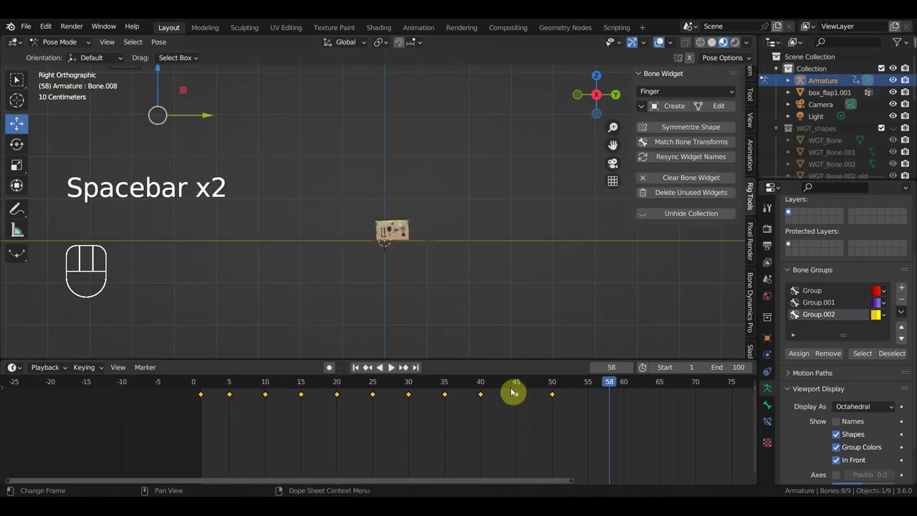
Step: Scrub the timeline through to frame 55 to review the tumbling motion
drag(499, 389, 270, 370)
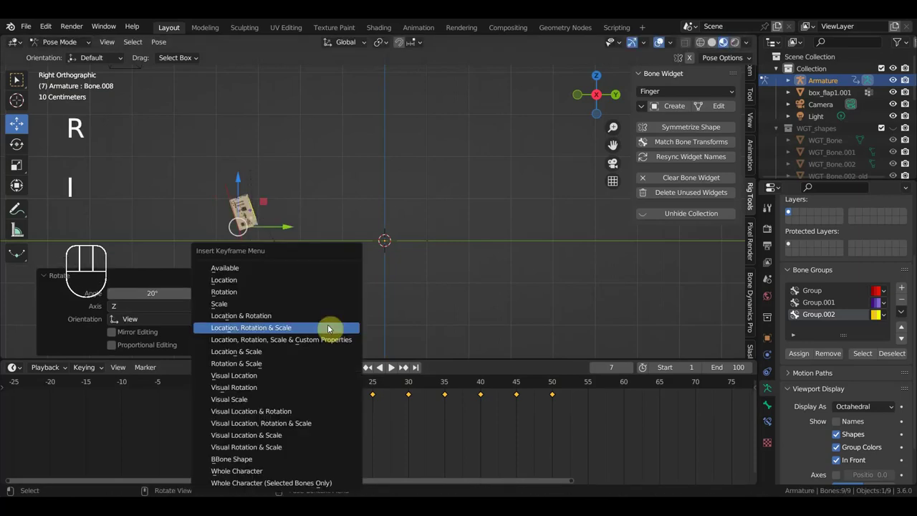
drag(227, 386, 590, 453)
drag(573, 315, 599, 313)
Step: Scrub the animation and orbit around the box, returning to the front view at frame 55
drag(493, 302, 418, 289)
middle_click(485, 310)
middle_click(379, 324)
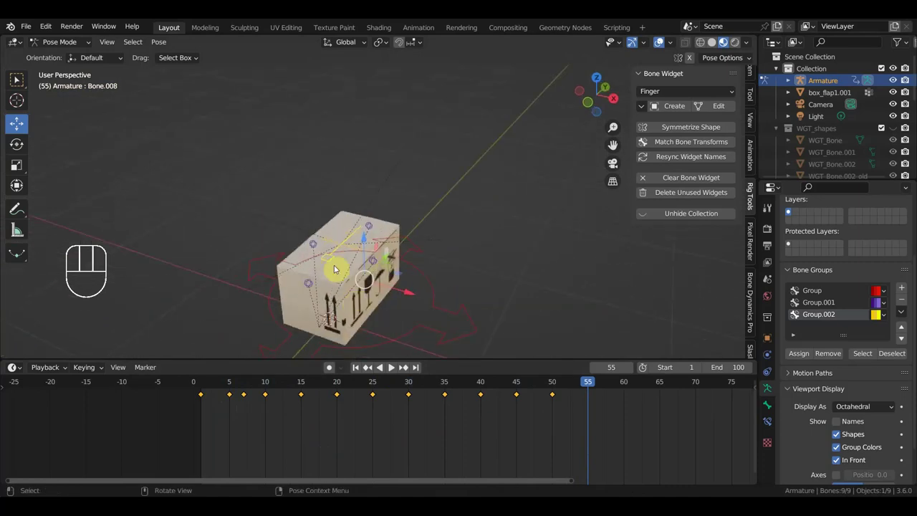
middle_click(350, 257)
middle_click(337, 270)
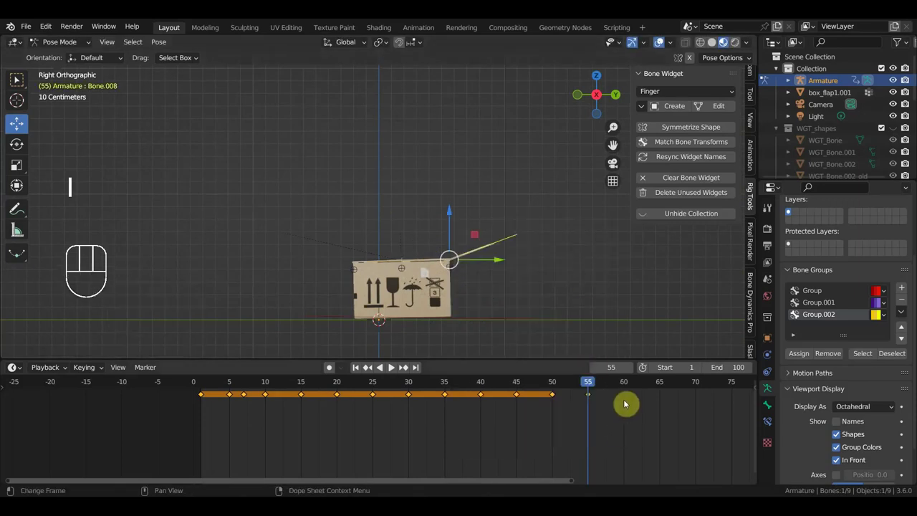
Step: Pick a flap control bone and swing its flap open, confirming the rotation
click(627, 386)
drag(421, 303, 425, 355)
click(411, 200)
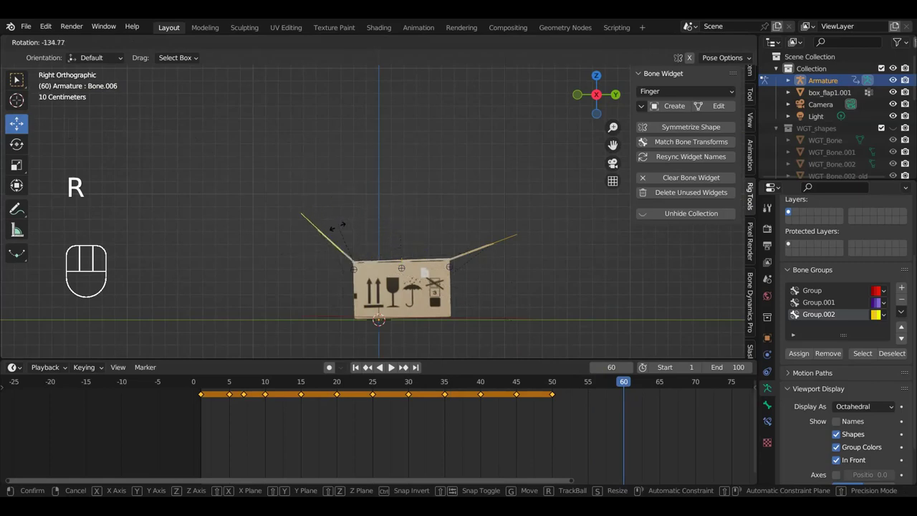
drag(399, 270, 441, 324)
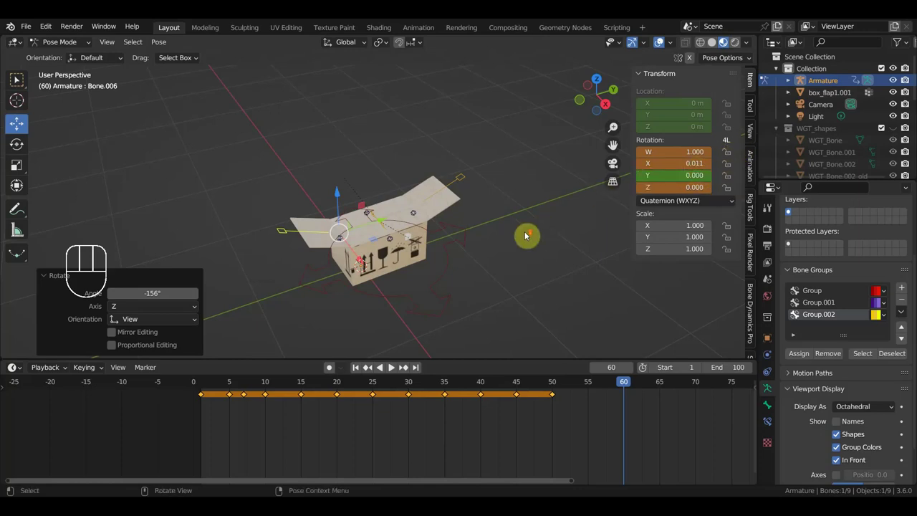
Step: Rotate the flap further around its hinge at frame 60, inspecting it from several angles
drag(509, 240, 481, 219)
drag(436, 282, 438, 296)
click(389, 236)
drag(417, 244, 447, 256)
drag(460, 226, 467, 174)
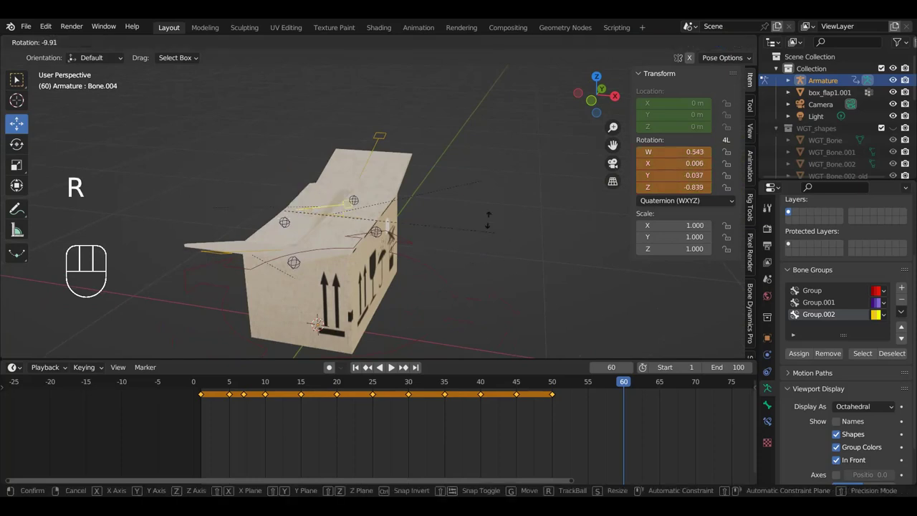
drag(424, 207, 427, 229)
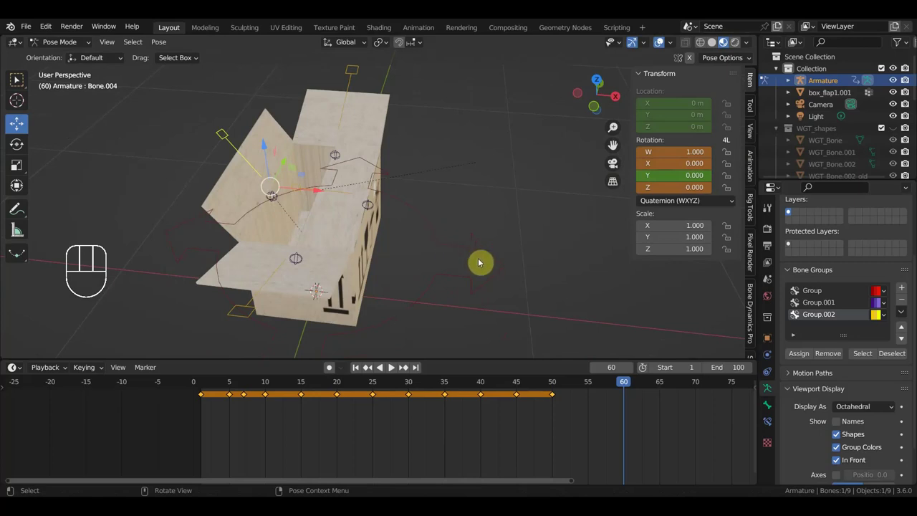
drag(546, 319, 524, 338)
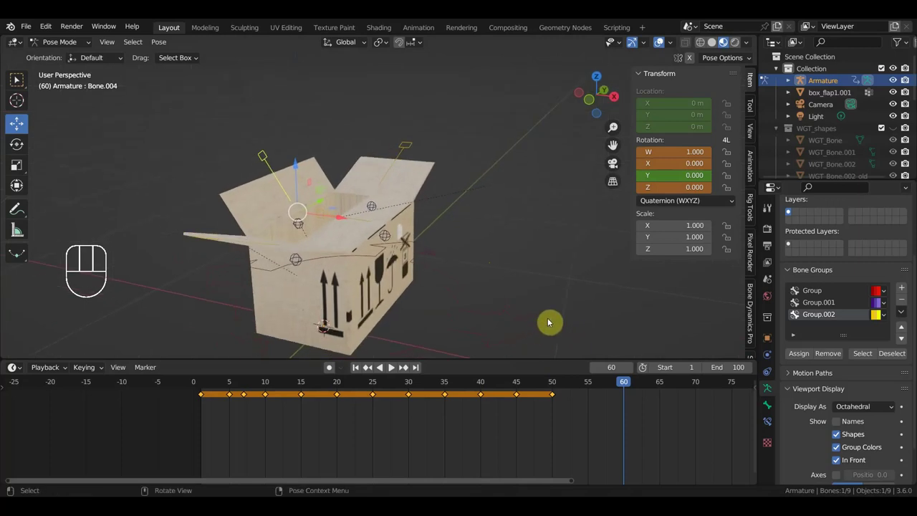
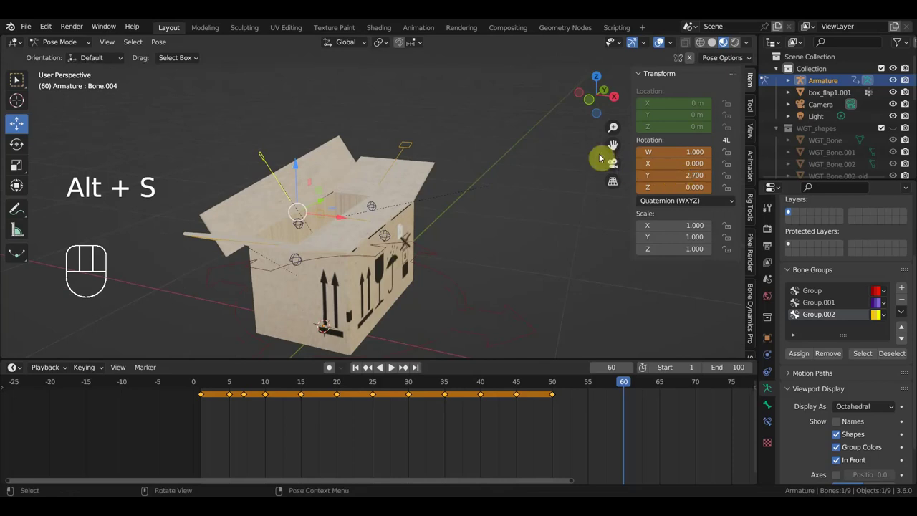
Step: Reset the selected bone's rotation to W 1, X 0, Y 0, Z 0 in the N-panel at frame 60
click(278, 170)
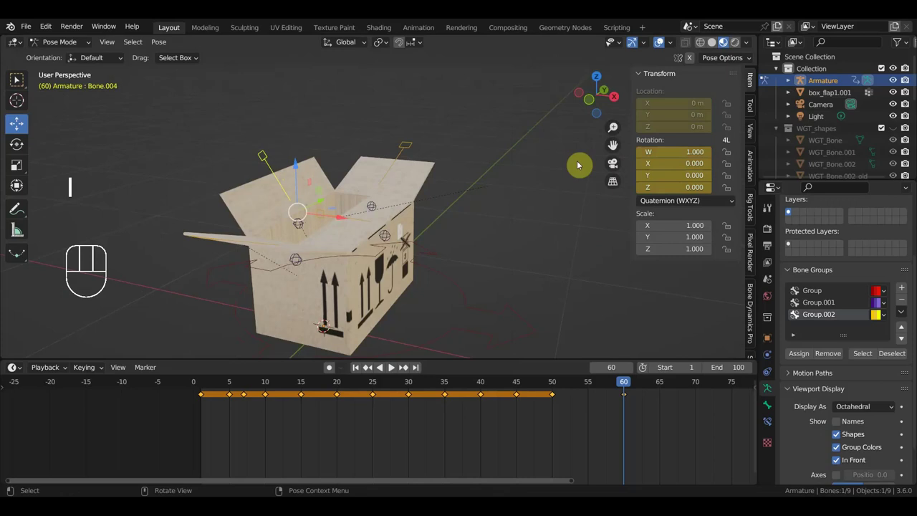
click(271, 165)
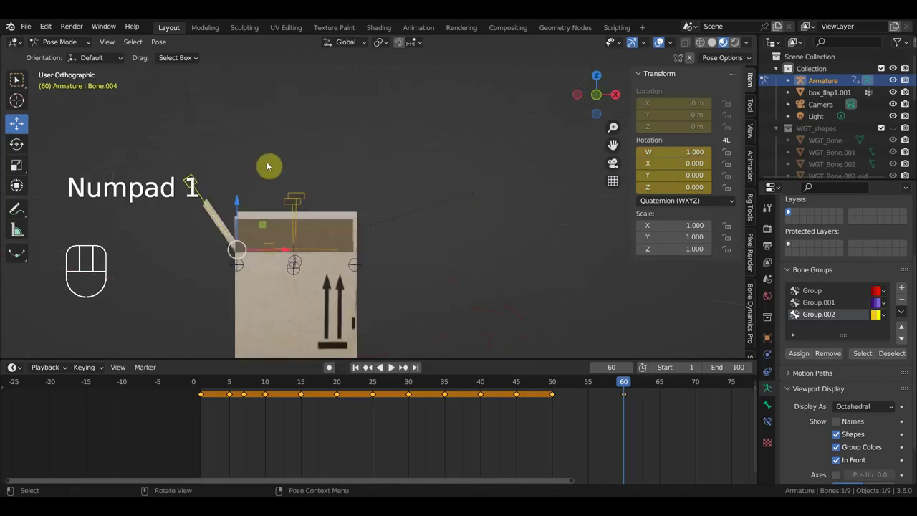
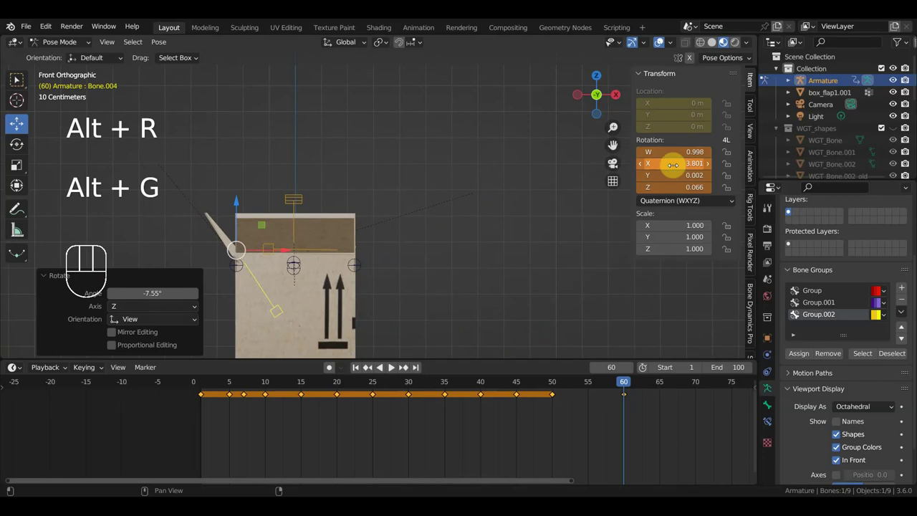
click(564, 194)
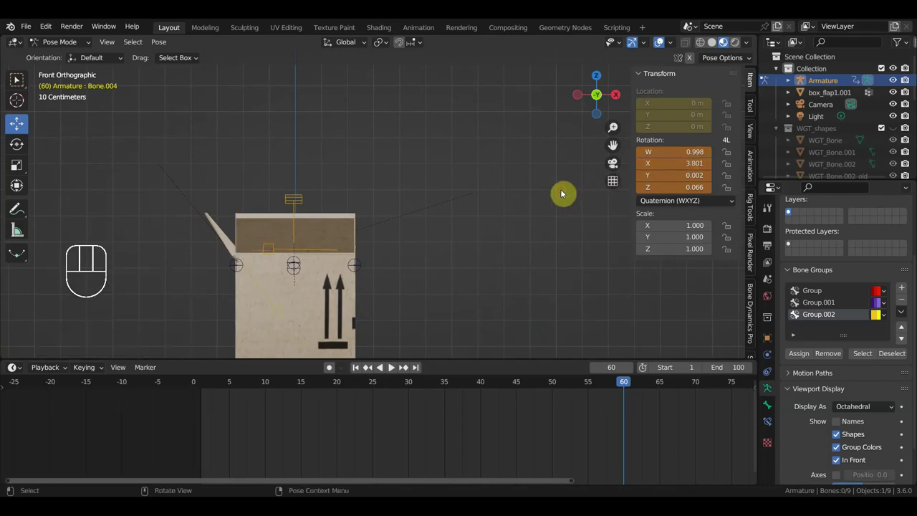
click(266, 287)
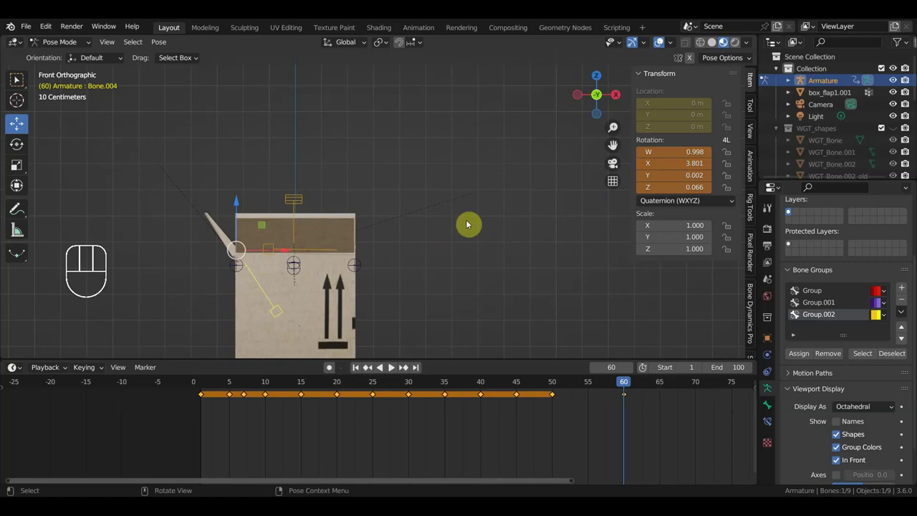
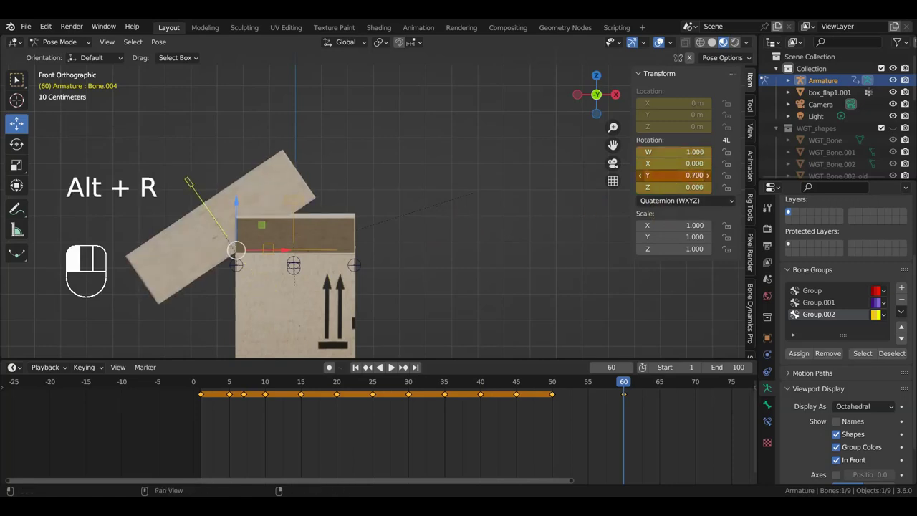
click(476, 212)
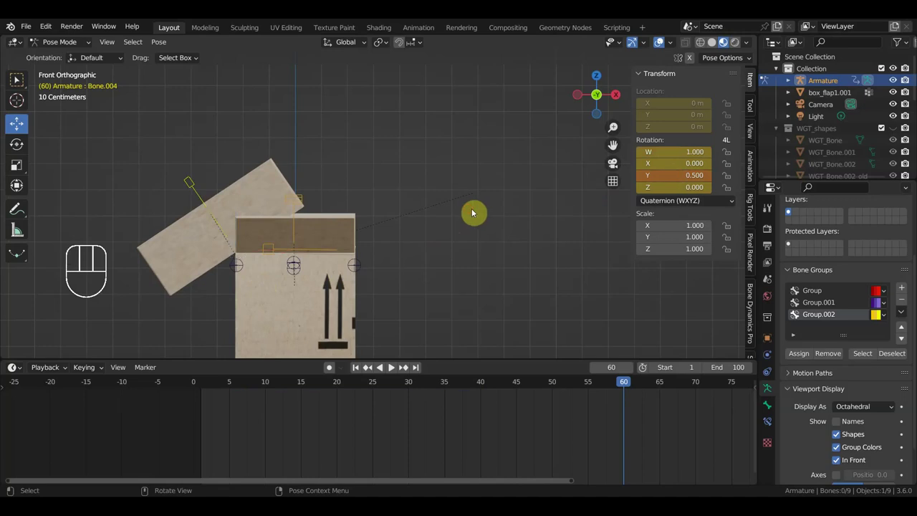
click(198, 186)
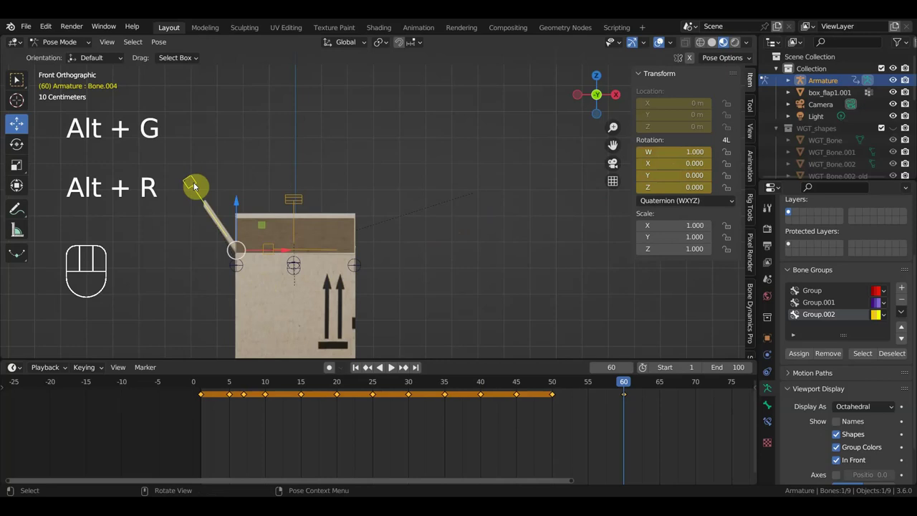
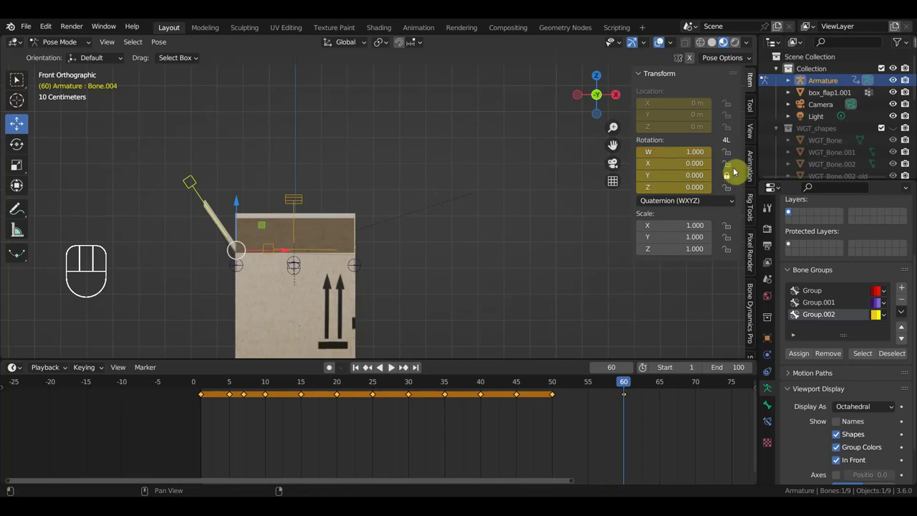
Step: Lock the bone's W, X and Y rotation channels and test-tilt it around Z to about −0.039
click(733, 165)
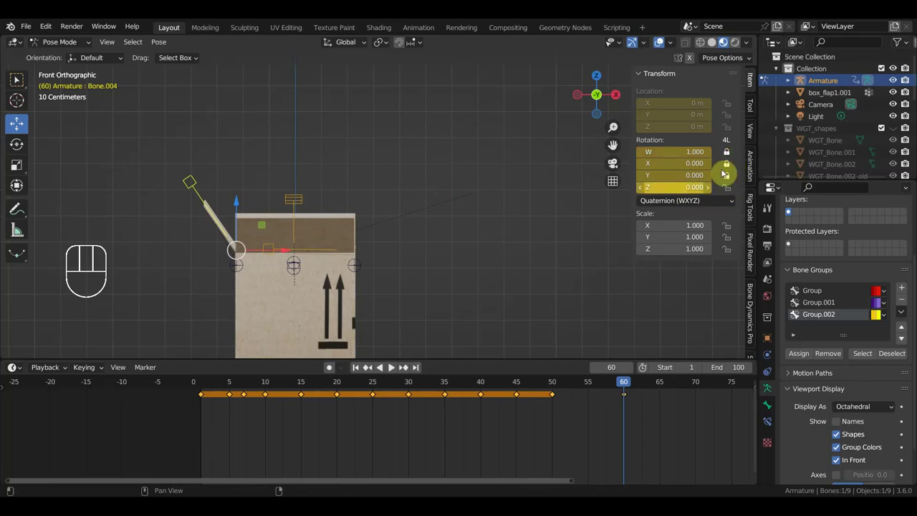
drag(198, 190, 281, 195)
drag(443, 220, 459, 255)
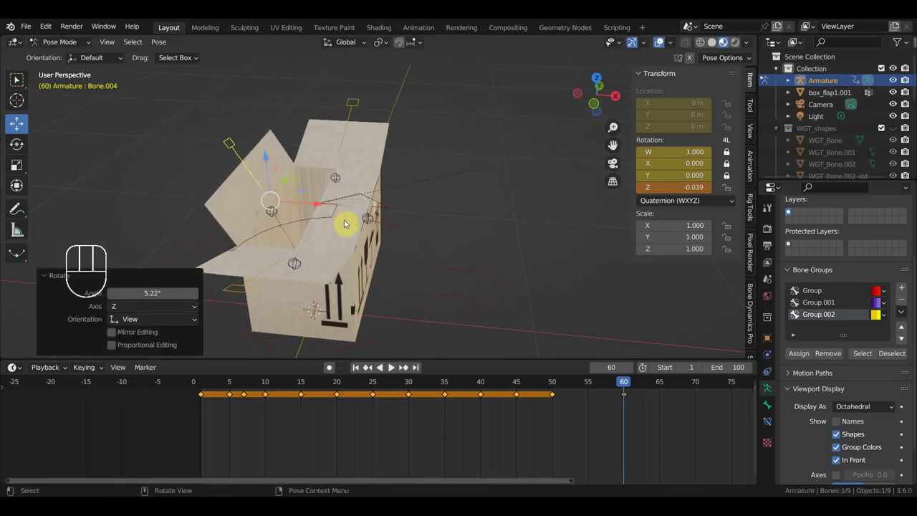
middle_click(378, 208)
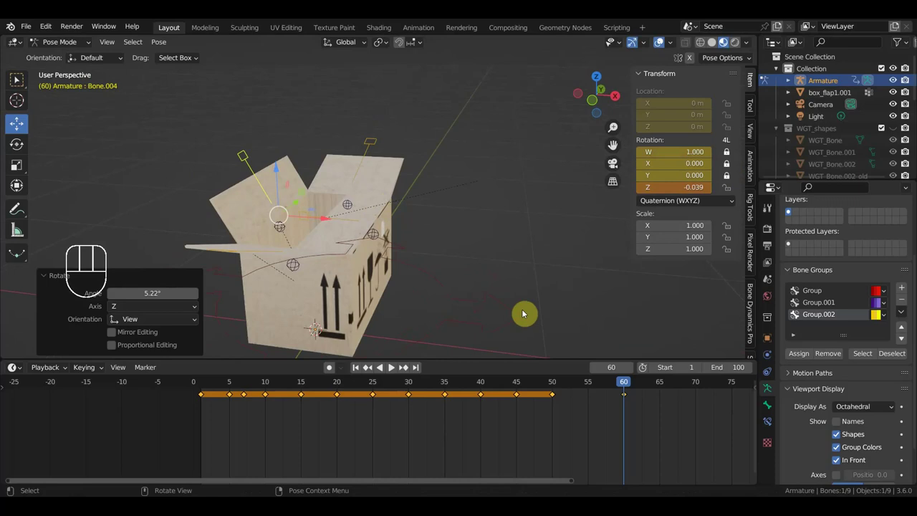
drag(508, 247, 529, 233)
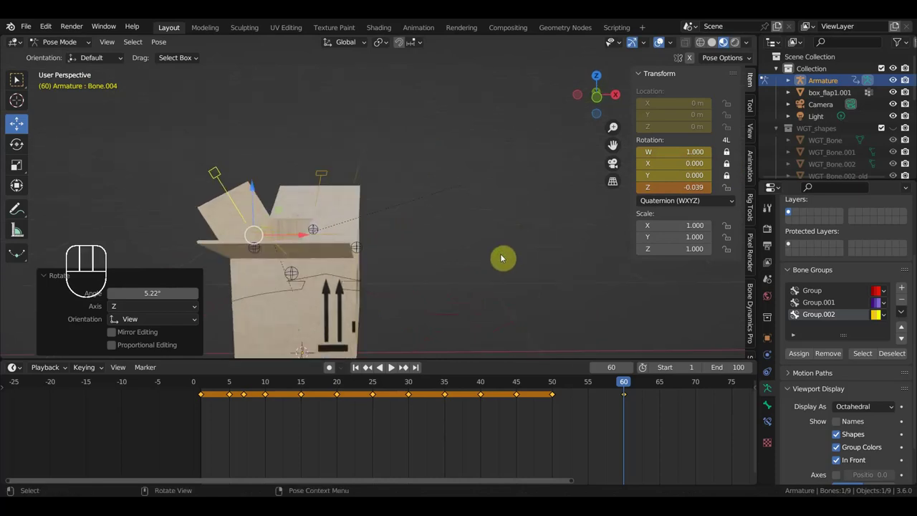
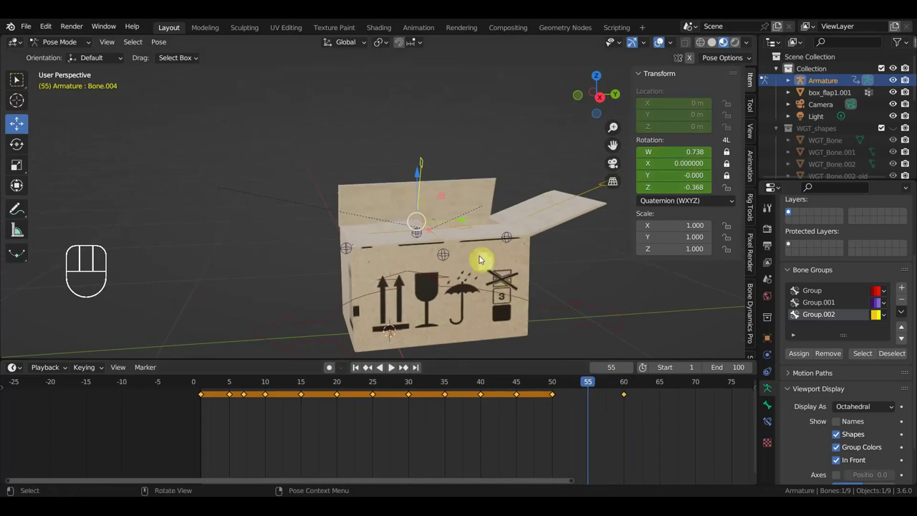
Step: At frame 50 select all the box's bones and key their Rotation
click(556, 385)
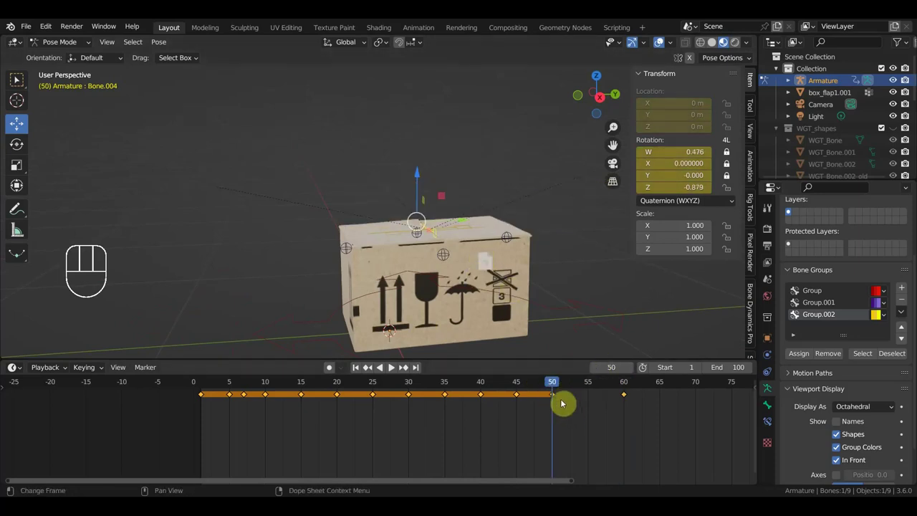
drag(552, 386, 555, 375)
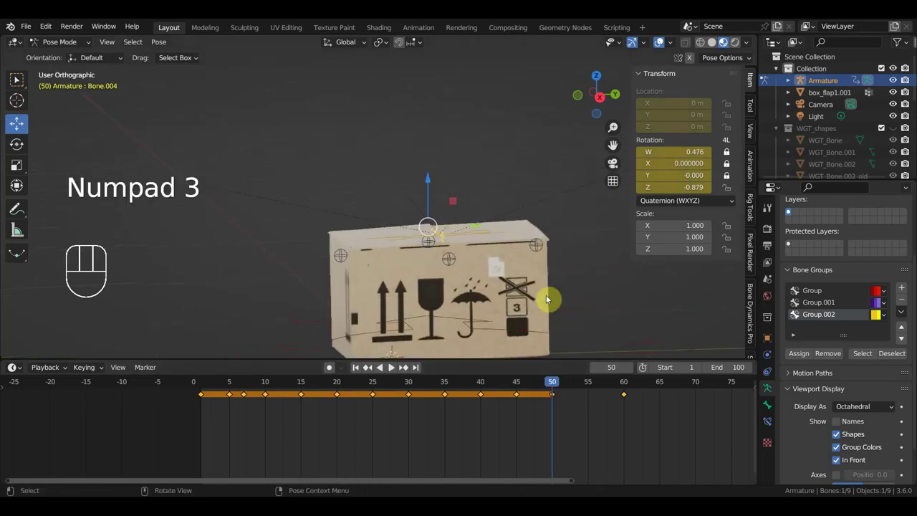
drag(516, 314, 517, 351)
middle_click(482, 277)
drag(375, 256, 386, 240)
click(382, 227)
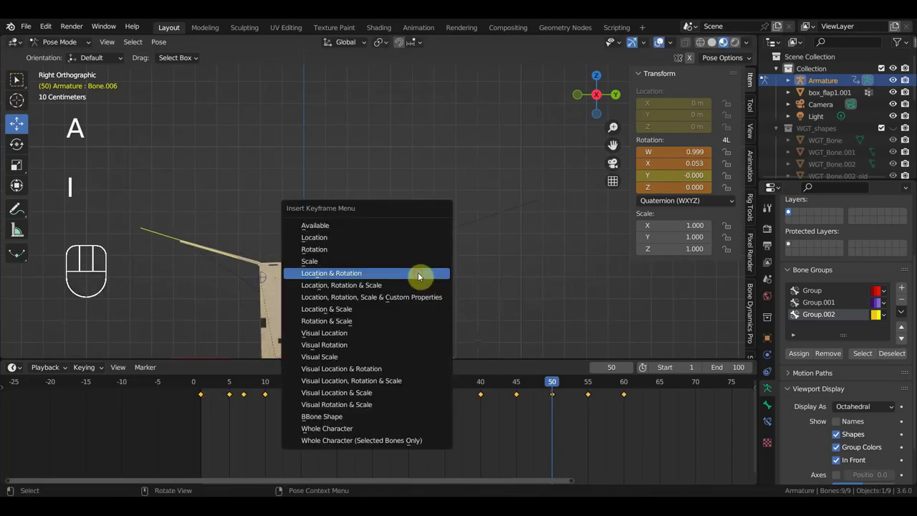
click(589, 384)
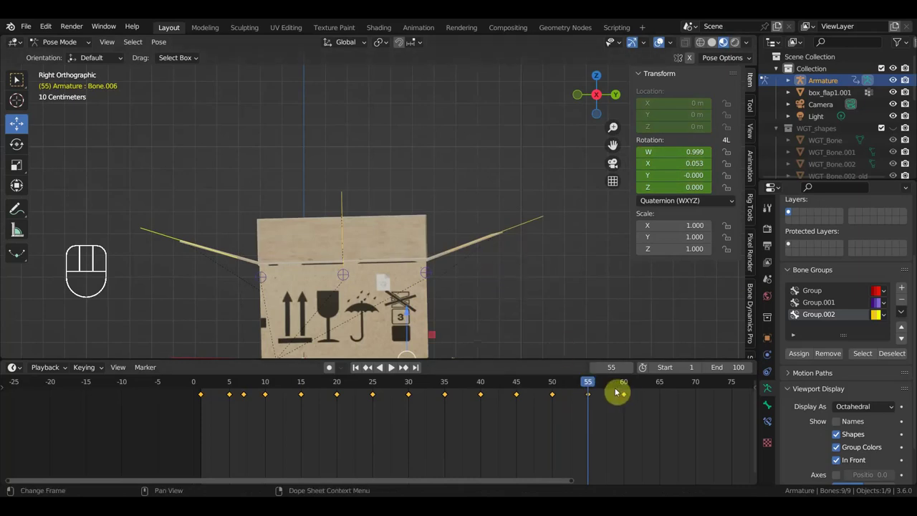
Step: Move through the timeline to frame 60 and orbit to face the box
drag(587, 388, 559, 374)
middle_click(443, 311)
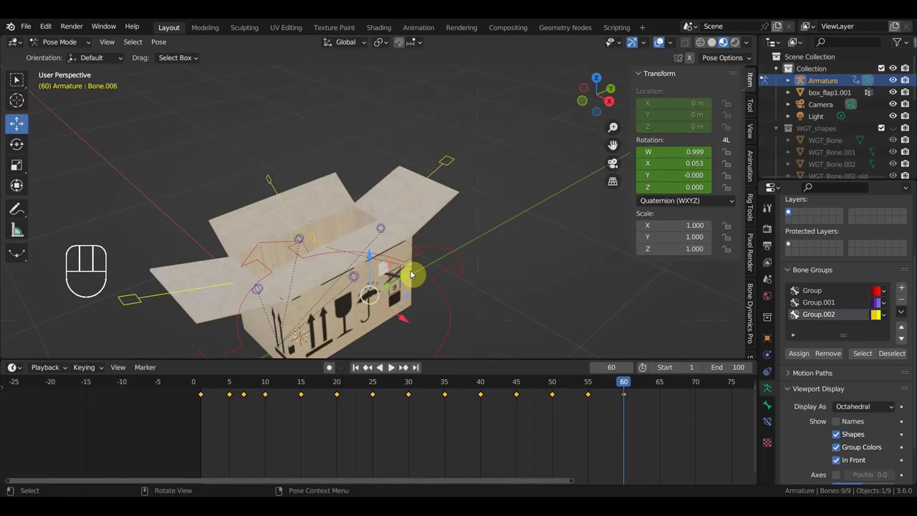
middle_click(363, 270)
Step: Turn the box's main control bone around Z at frame 60 and key its rotation
click(324, 244)
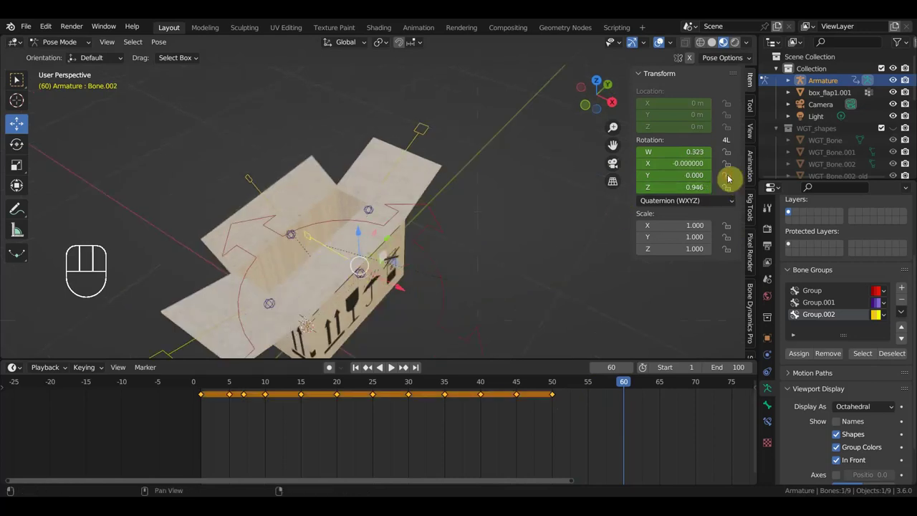
drag(507, 311, 553, 249)
drag(550, 248, 519, 260)
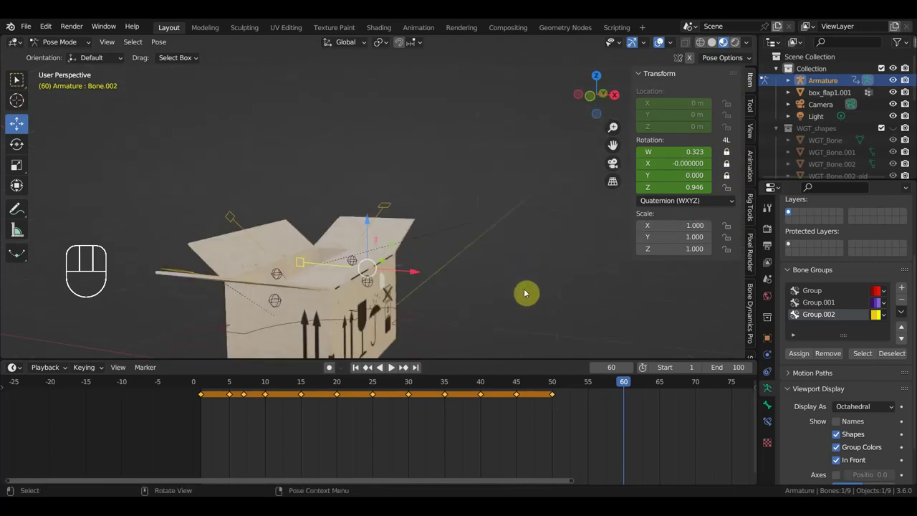
drag(489, 151, 506, 156)
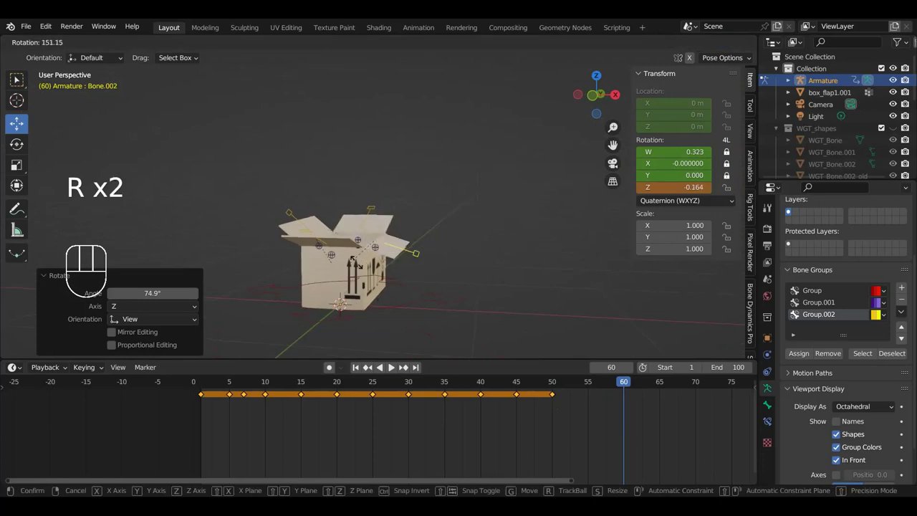
drag(465, 220, 438, 228)
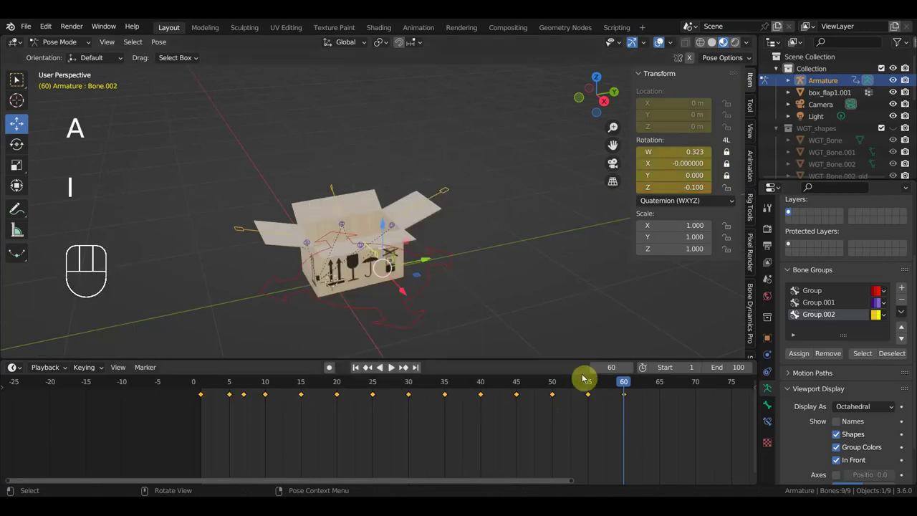
Step: Check the turn at frames 55 and 50, then play through the animation to frame 68
click(587, 382)
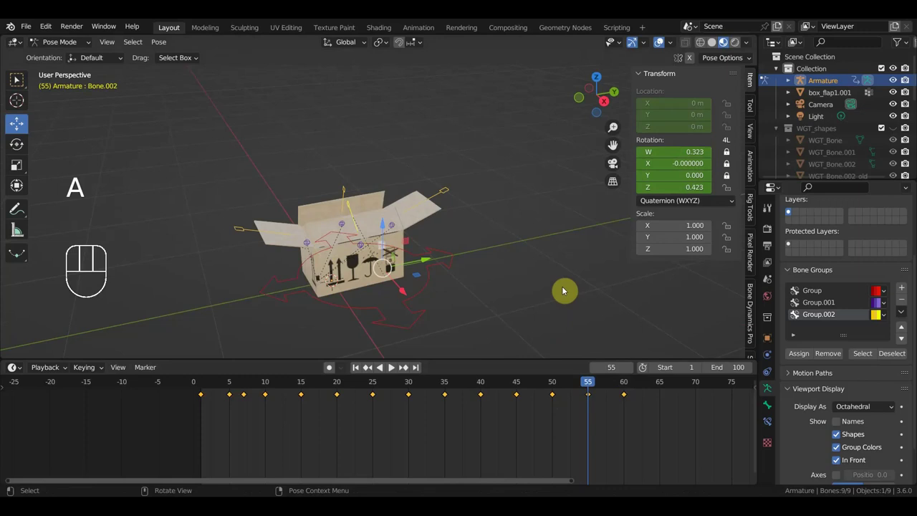
click(557, 383)
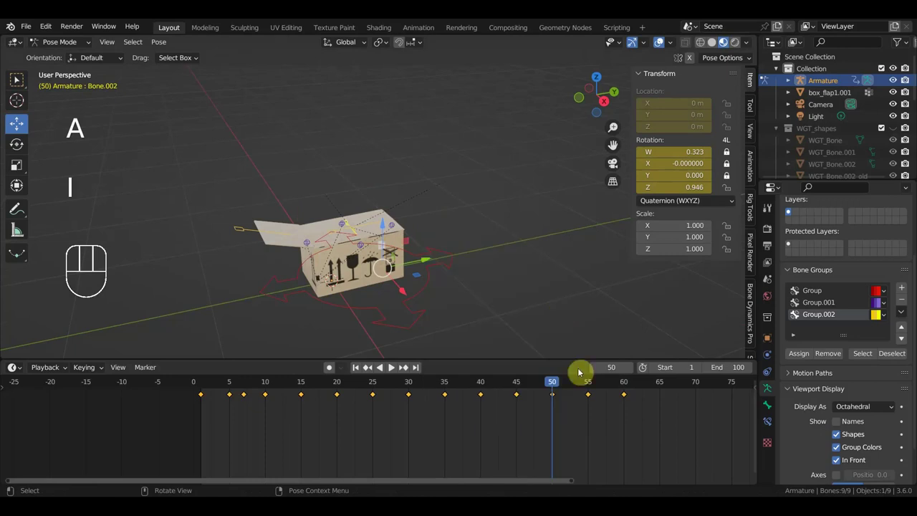
drag(584, 388, 678, 420)
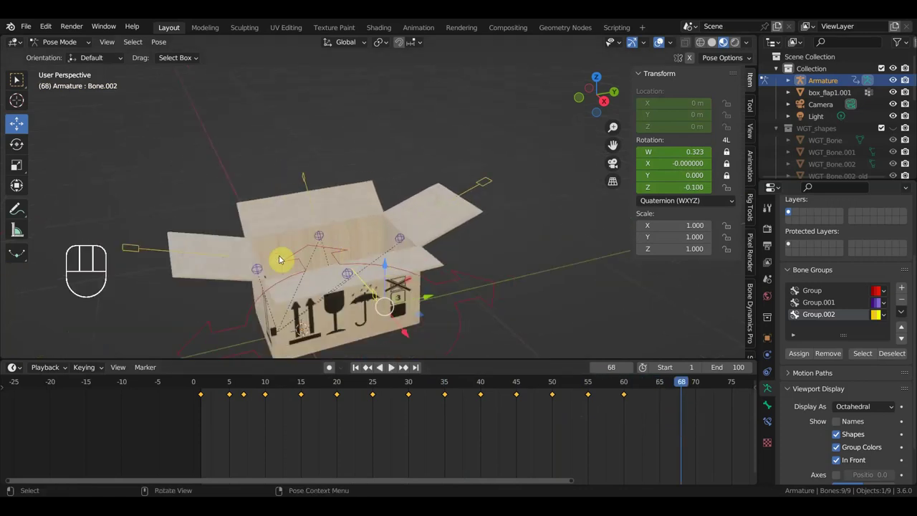
drag(359, 264, 390, 276)
drag(343, 241, 349, 232)
drag(376, 251, 400, 229)
drag(418, 236, 472, 220)
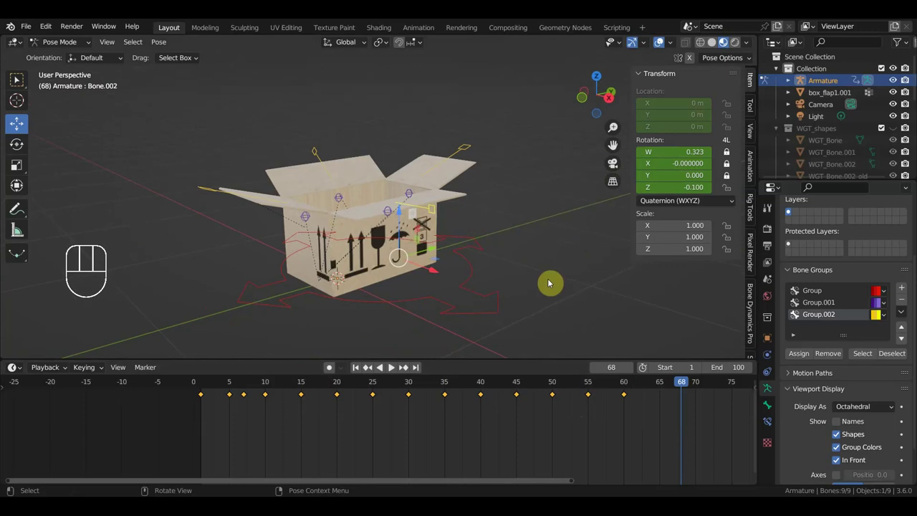
click(461, 280)
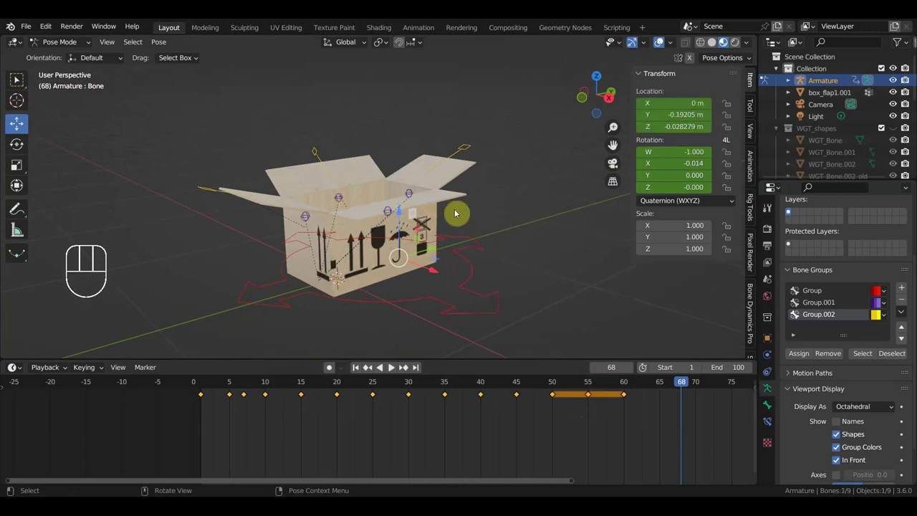
drag(403, 212, 359, 127)
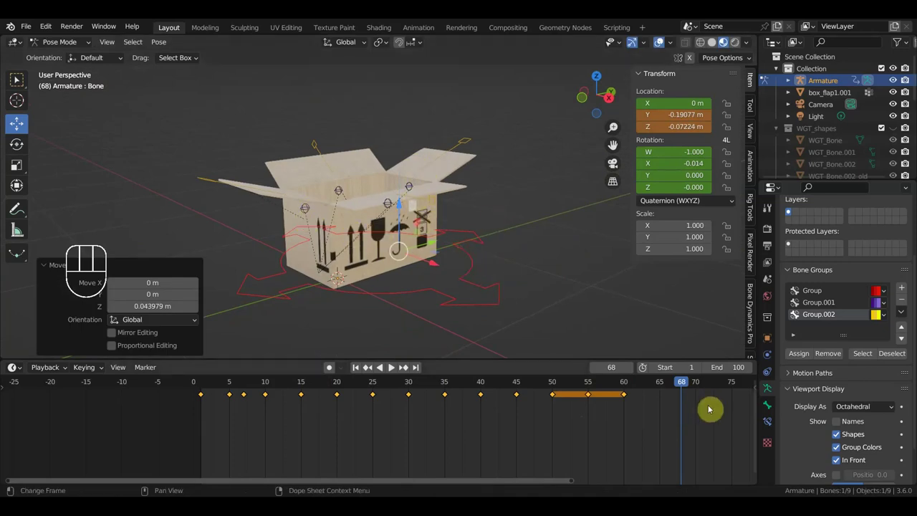
drag(625, 385, 586, 446)
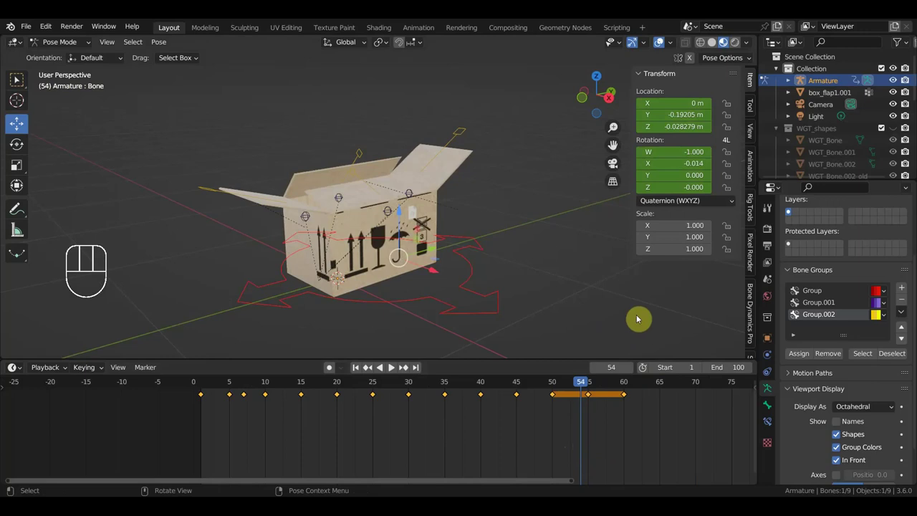
drag(538, 298, 575, 292)
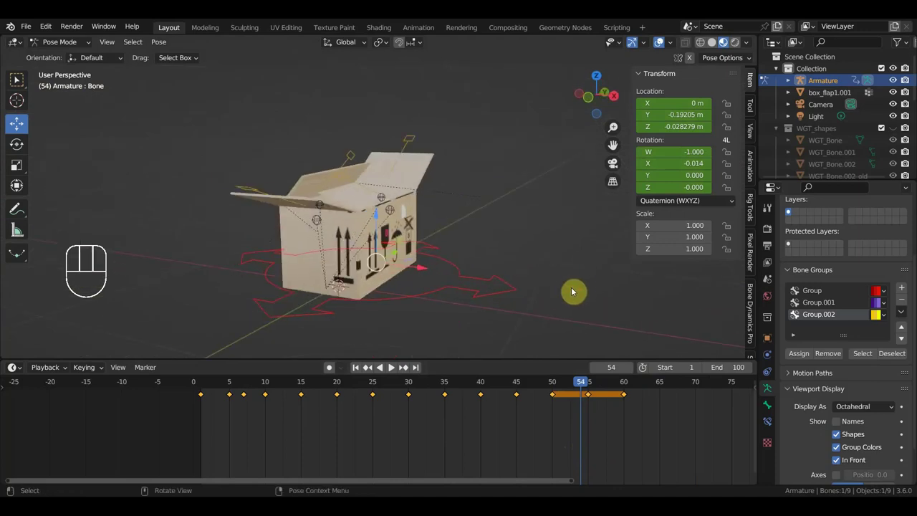